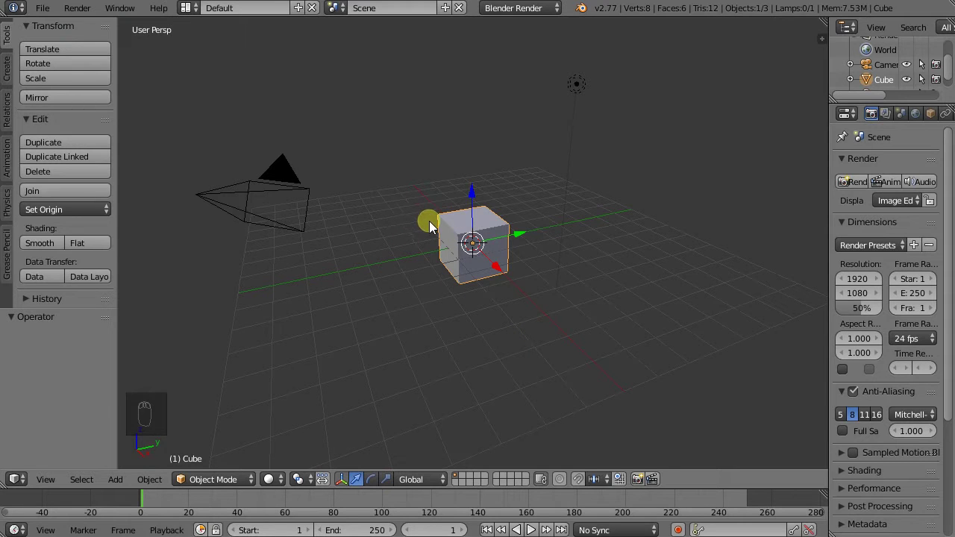
Move the default cube aside along the X axis.
middle_click(467, 281)
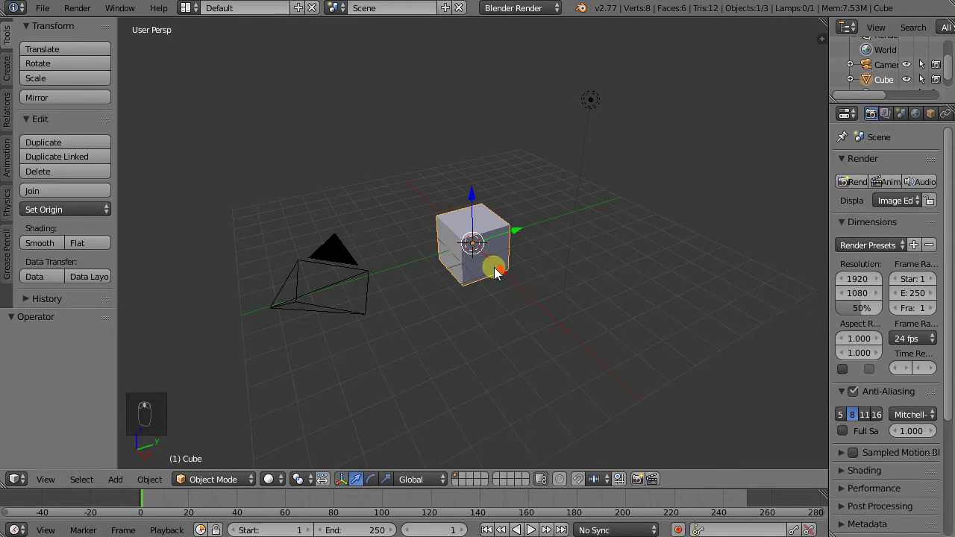
drag(505, 273, 373, 251)
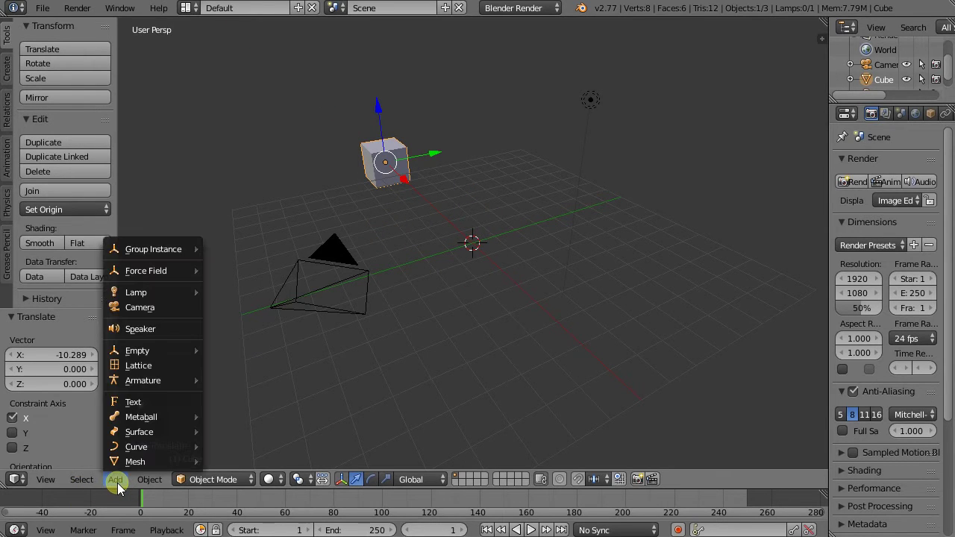
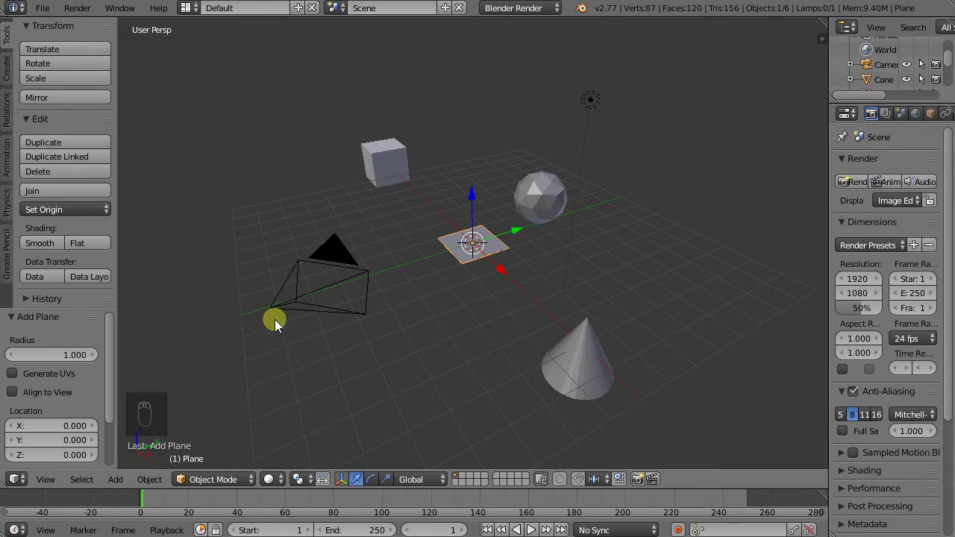
Delete the cube, sphere and cone, then enlarge the new plane at the origin.
drag(413, 156, 529, 281)
key(x)
drag(499, 256, 331, 327)
drag(331, 326, 474, 158)
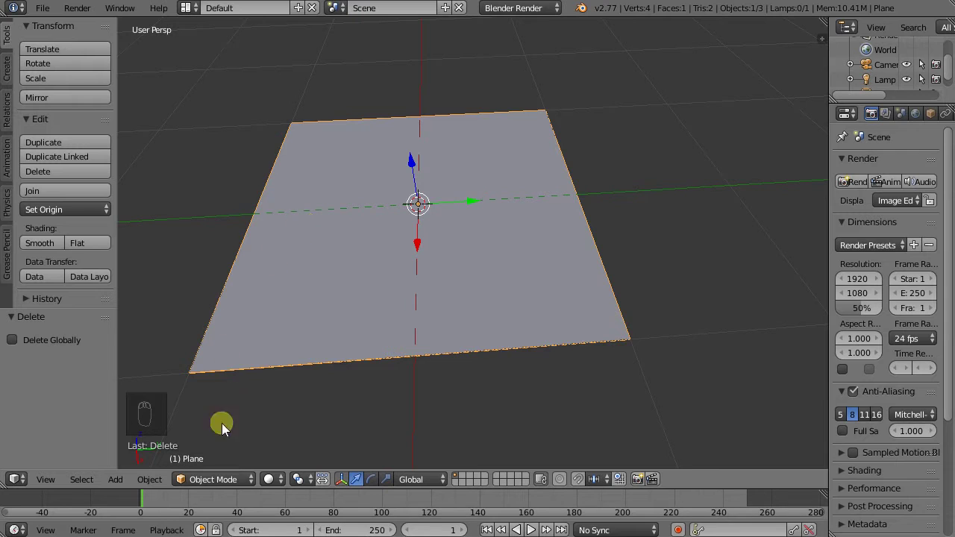
Enter Edit Mode on the plane and nudge one corner vertex slightly down along Z.
click(232, 482)
click(222, 452)
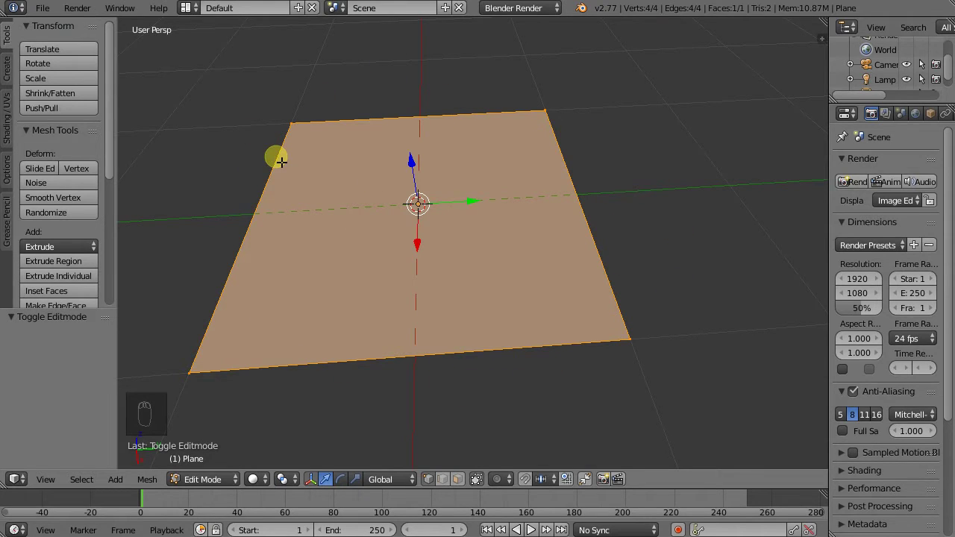
drag(303, 120, 559, 119)
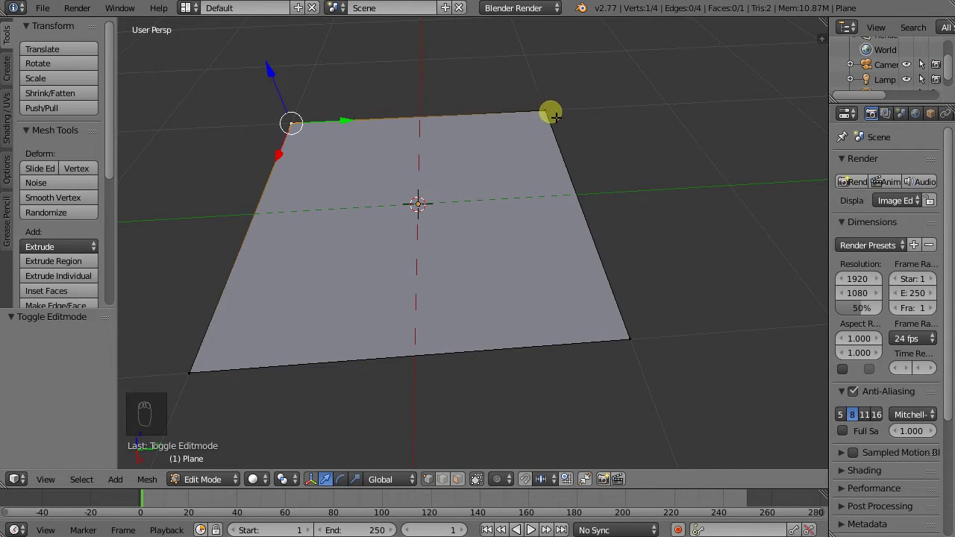
drag(556, 113, 222, 125)
Select the whole mesh and lower the face slightly along the Z axis.
drag(295, 108, 390, 452)
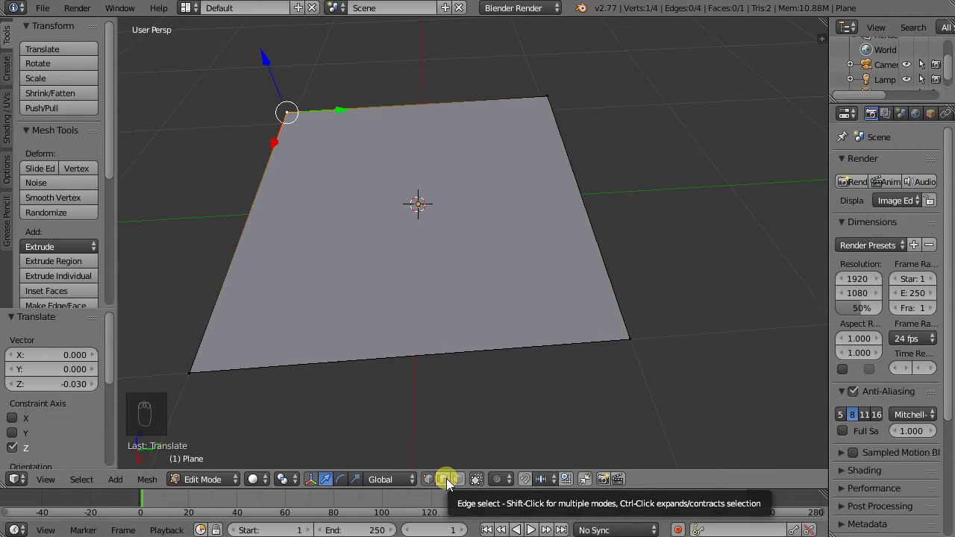
drag(453, 483, 289, 293)
middle_click(287, 293)
drag(425, 308, 483, 403)
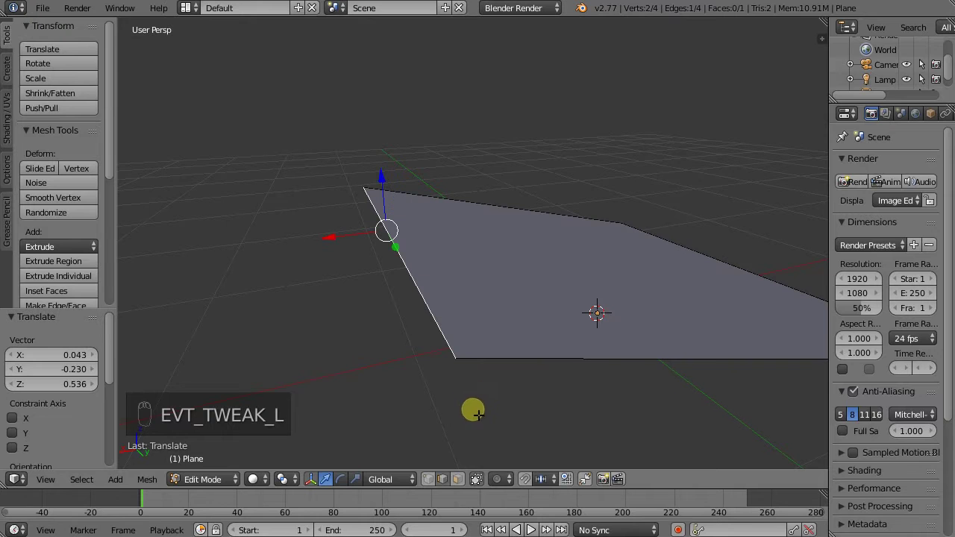
drag(413, 352, 527, 497)
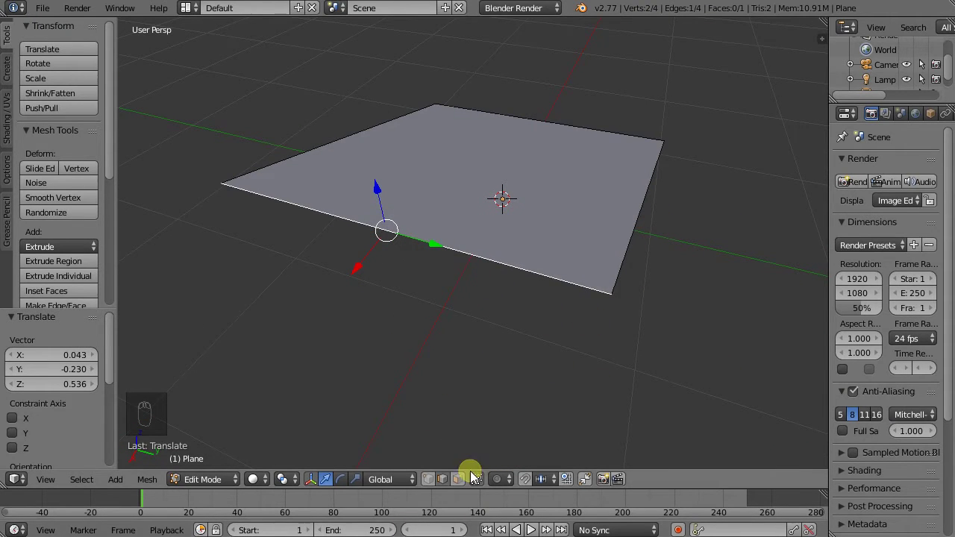
drag(461, 483, 538, 128)
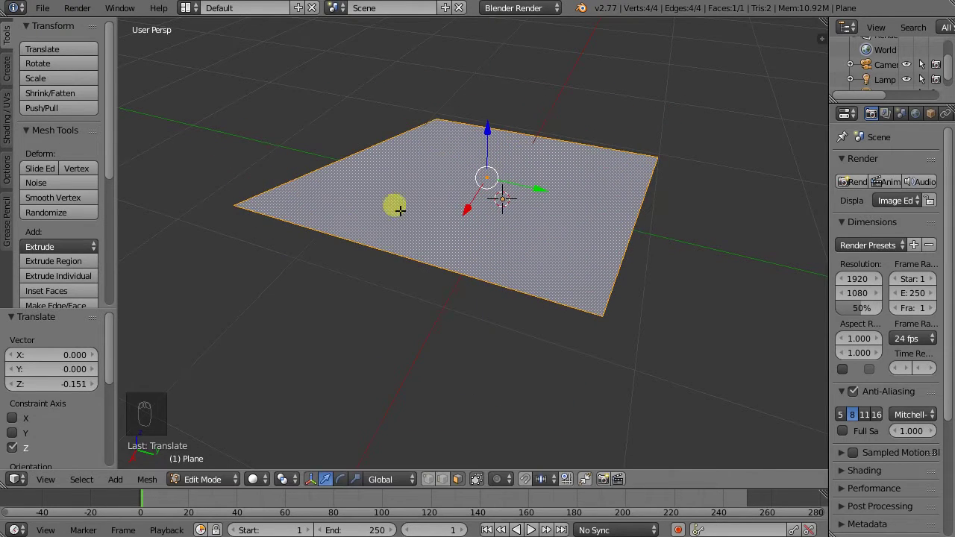
drag(413, 225, 437, 500)
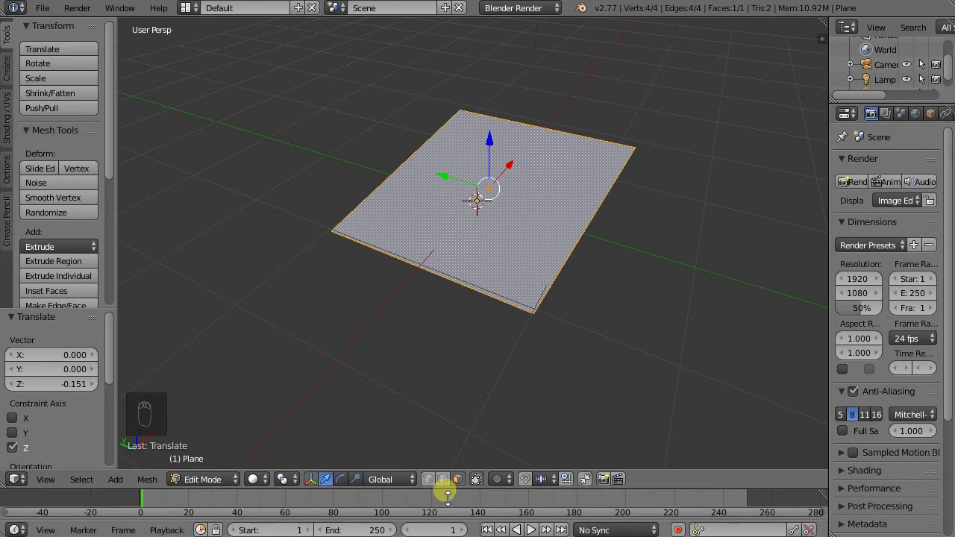
Extrude the plane's right edge along Y twice, forming three connected panels.
drag(447, 491, 316, 182)
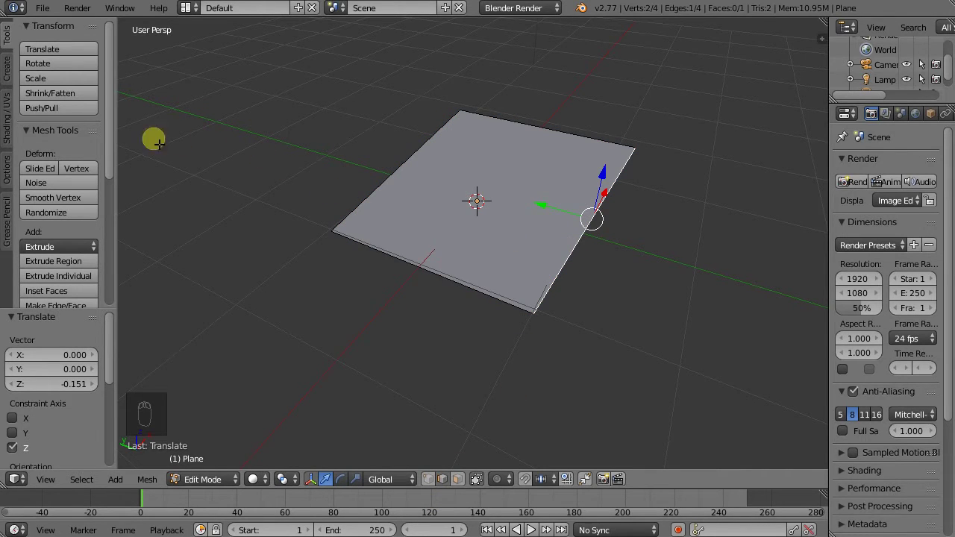
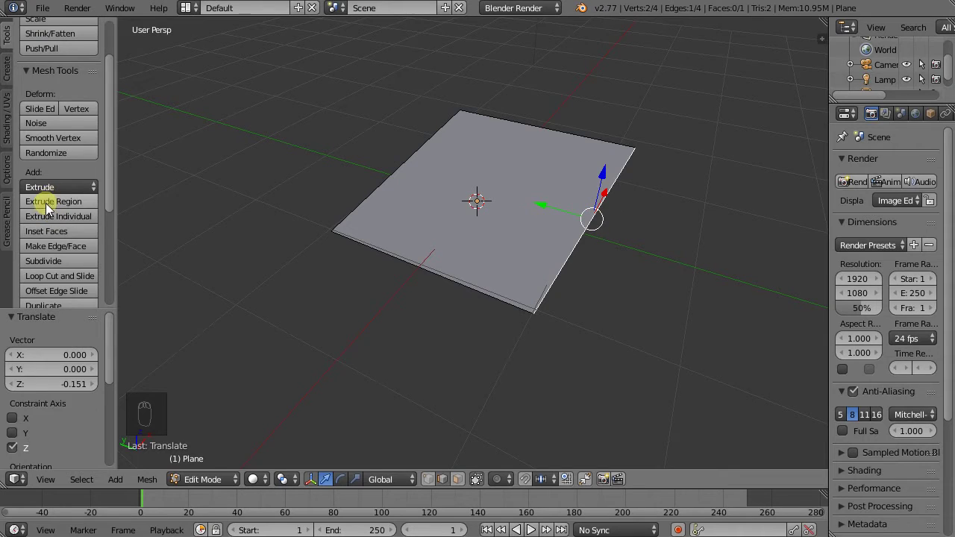
drag(51, 212, 195, 208)
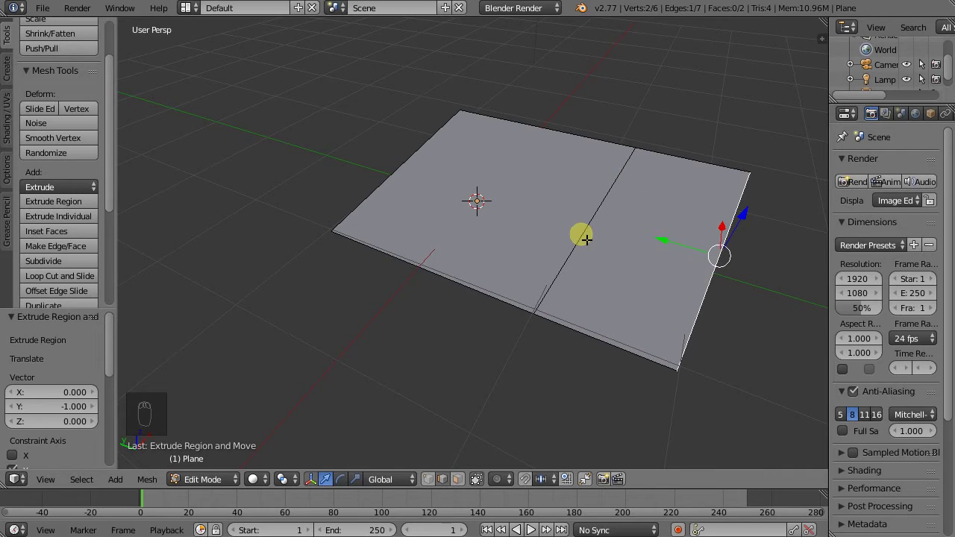
drag(383, 197, 412, 187)
drag(412, 186, 414, 184)
key(e)
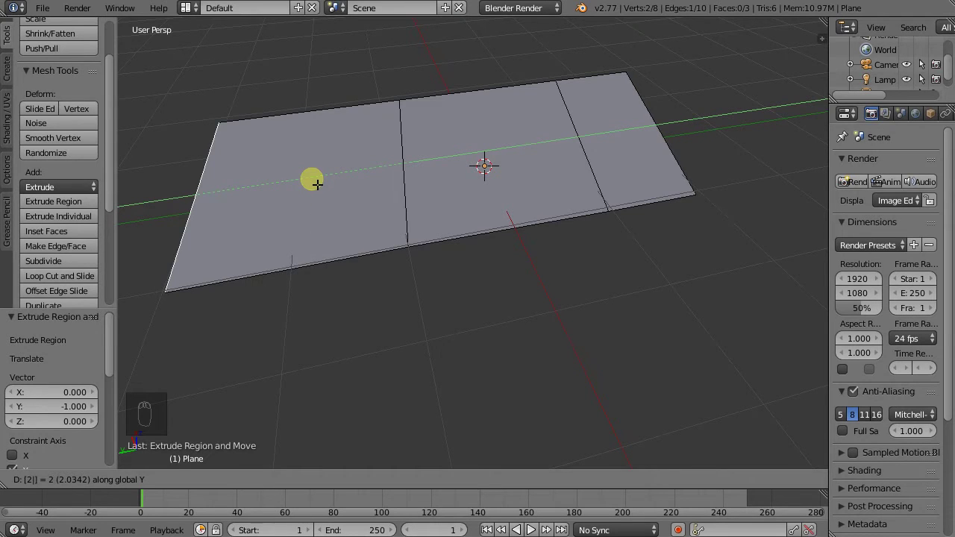
drag(485, 212, 436, 483)
Extrude two parallel edges along X from neighbouring vertices on the plane's near side.
drag(436, 483, 357, 121)
drag(253, 271, 318, 260)
middle_click(318, 261)
drag(328, 252, 288, 285)
key(e)
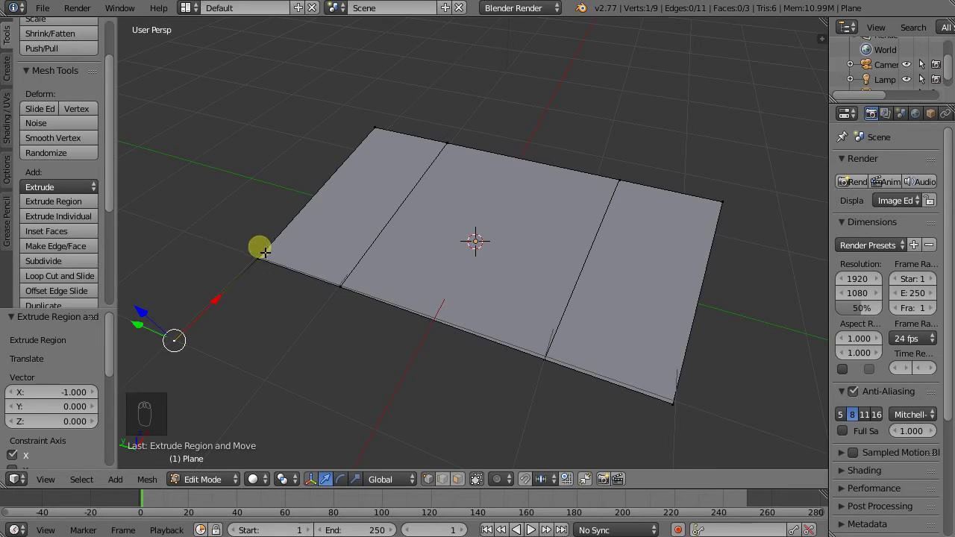
drag(343, 299, 334, 302)
key(e)
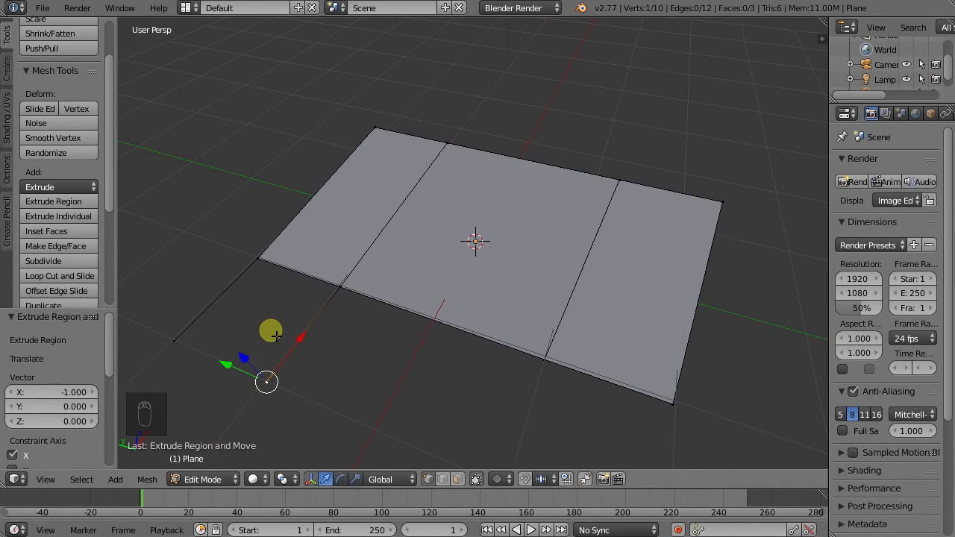
drag(356, 384, 336, 395)
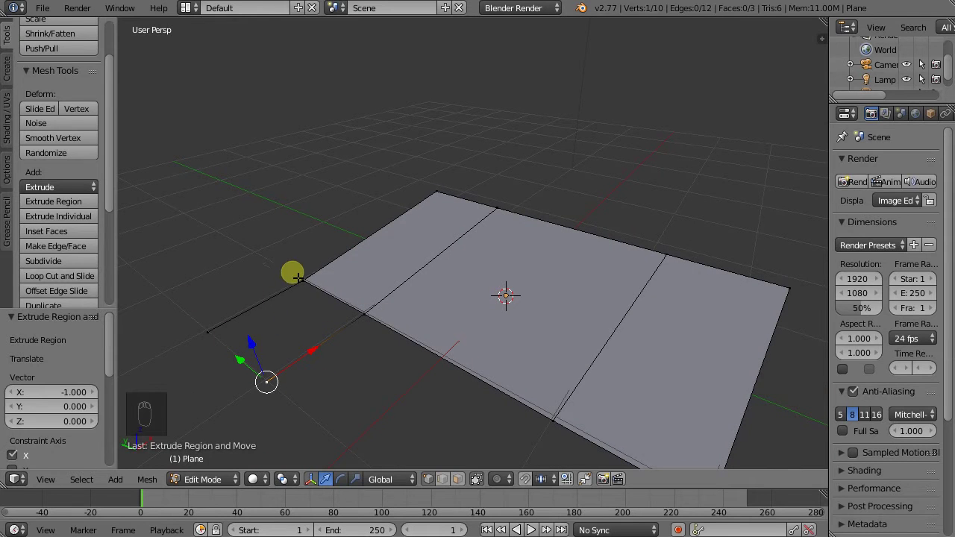
Select the four vertices between the extruded edges and fill them with a face (F).
drag(332, 345, 450, 484)
drag(450, 483, 231, 326)
drag(230, 321, 72, 225)
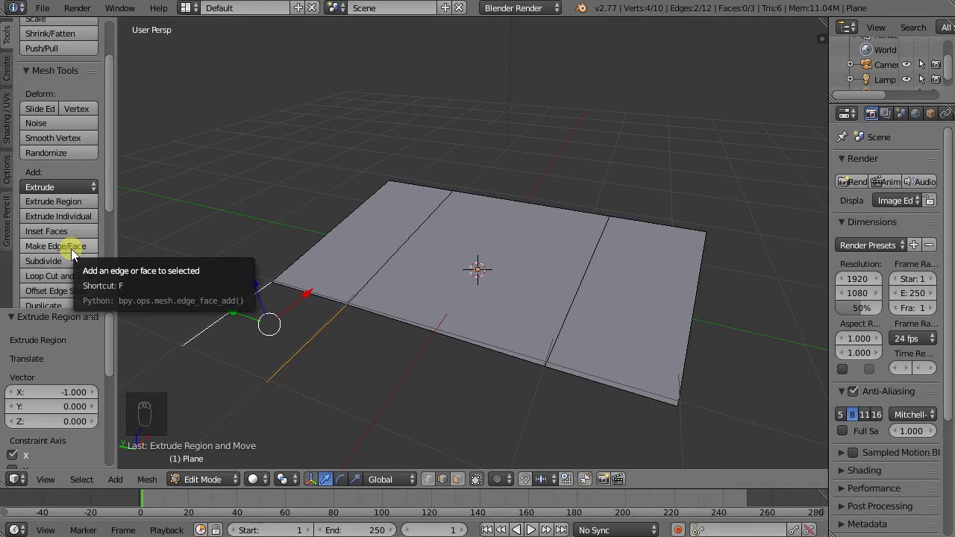
key(f)
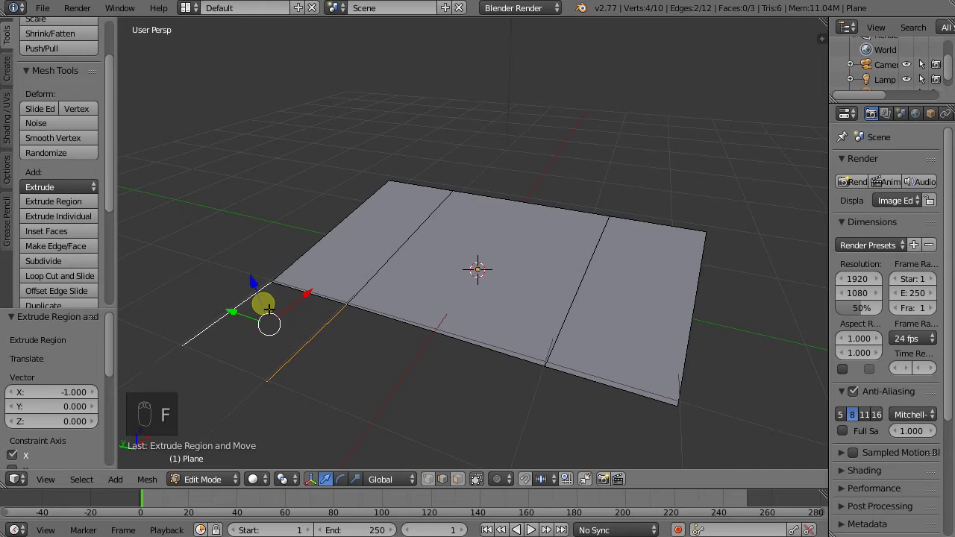
key(f)
drag(355, 331, 333, 330)
drag(372, 360, 308, 372)
drag(419, 356, 307, 367)
Extrude the top face and raise it into a tall block above the flat panels.
drag(543, 289, 462, 485)
drag(463, 485, 408, 304)
drag(460, 299, 269, 113)
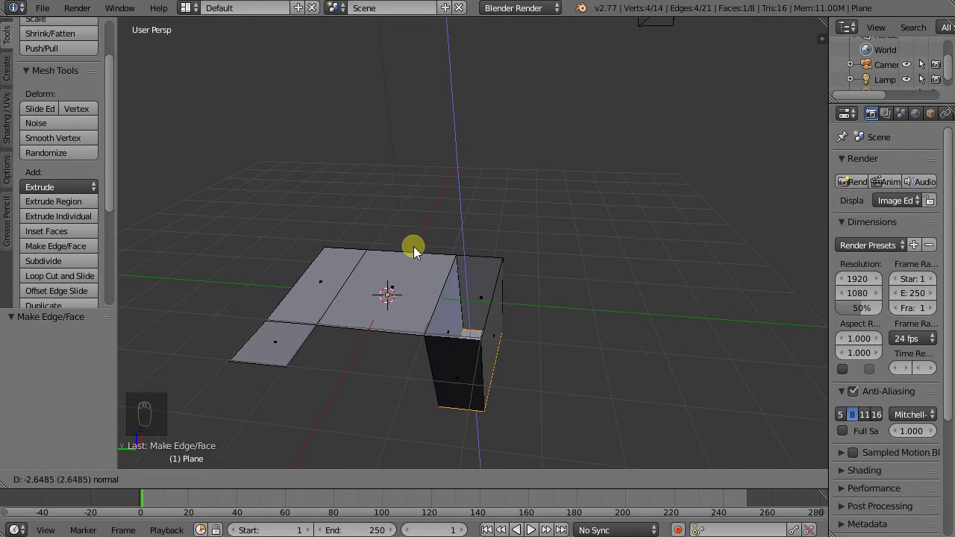
drag(467, 302, 457, 306)
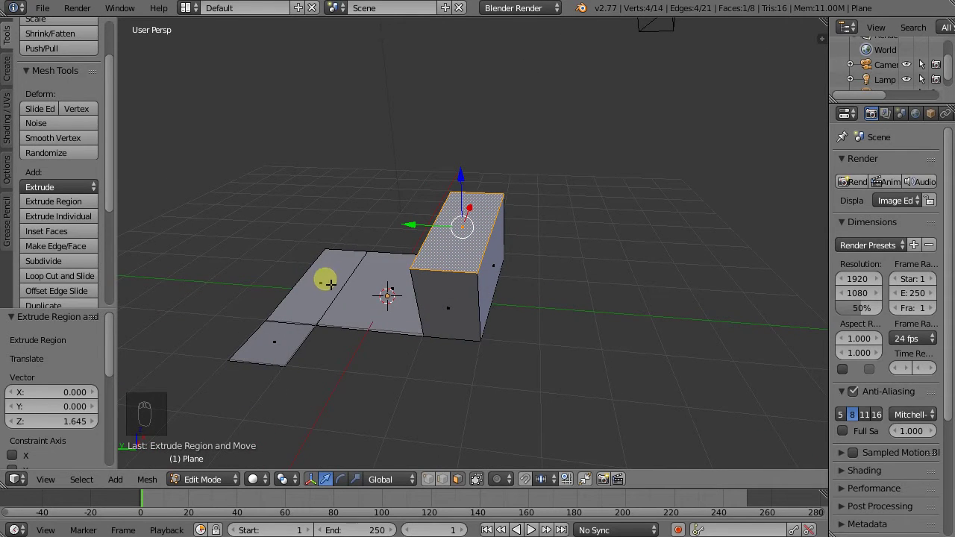
drag(403, 278, 446, 491)
drag(447, 491, 628, 338)
drag(628, 337, 463, 483)
drag(464, 483, 385, 200)
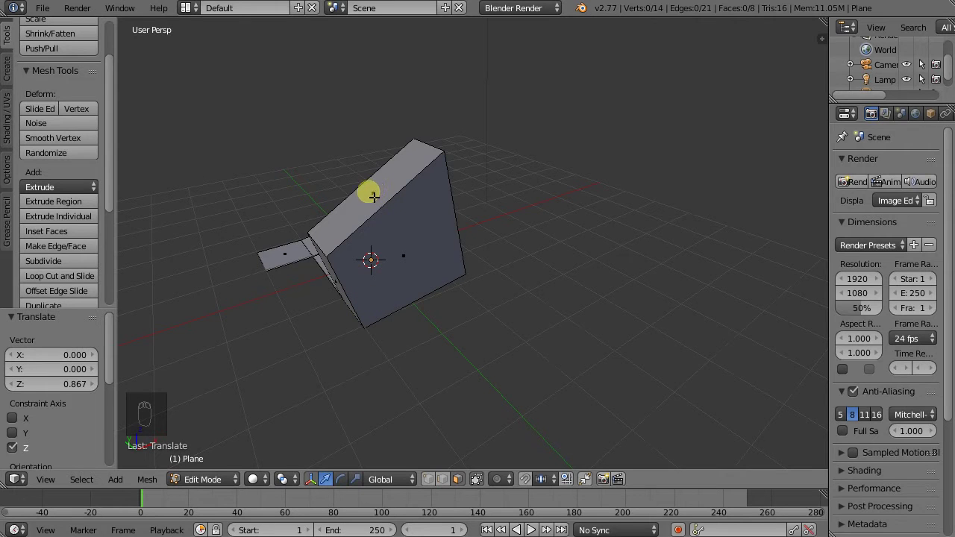
drag(381, 196, 70, 223)
drag(77, 211, 818, 111)
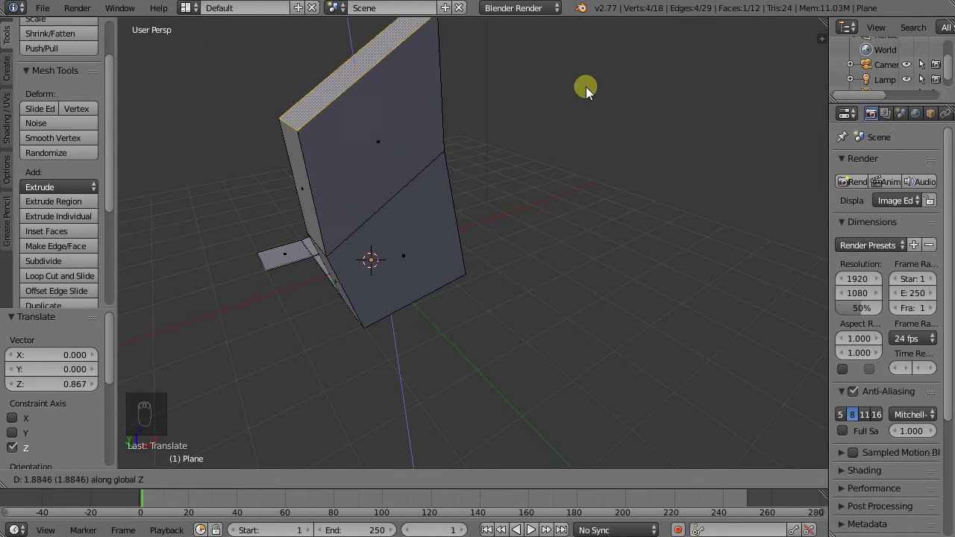
Try a further top-face extrusion and upward move, then undo those attempts.
middle_click(456, 170)
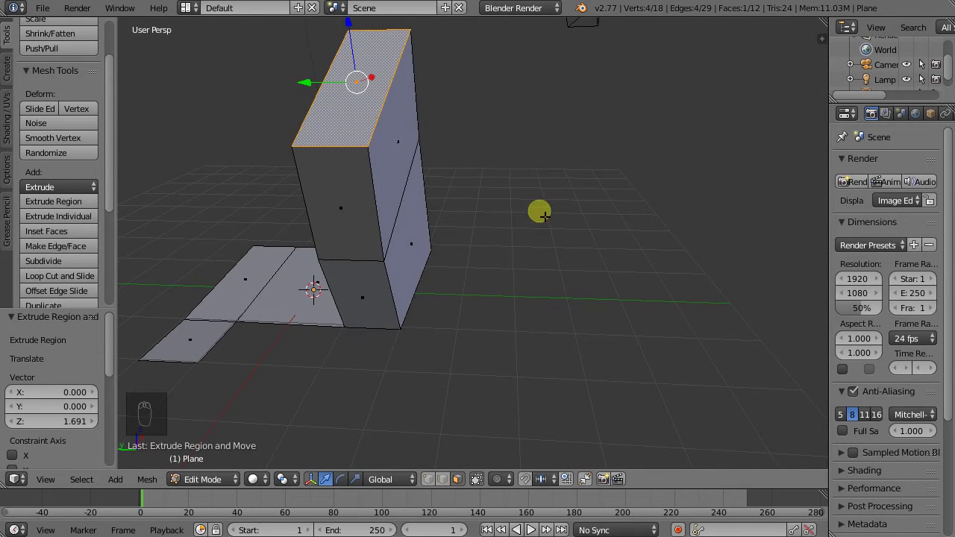
middle_click(497, 221)
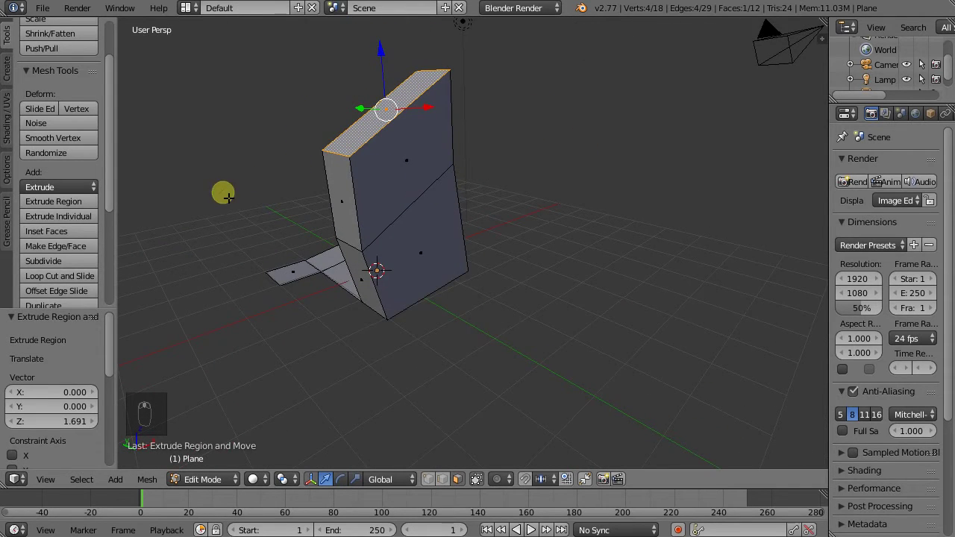
drag(87, 211, 236, 48)
click(235, 56)
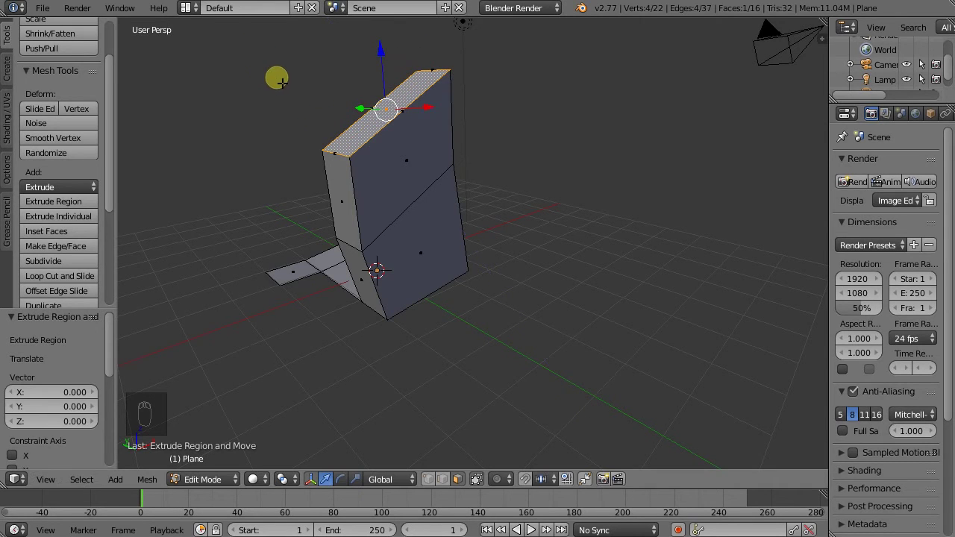
drag(362, 167, 408, 122)
drag(409, 122, 400, 200)
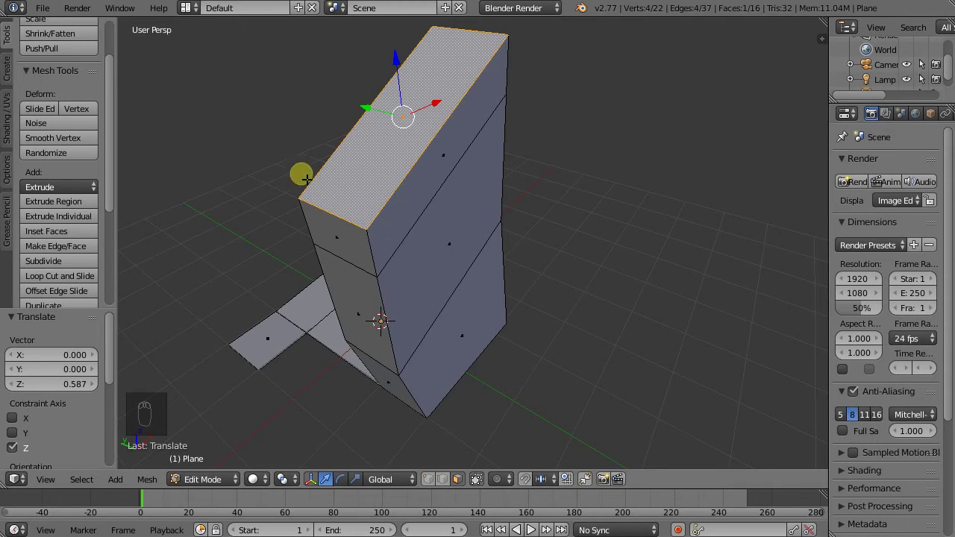
drag(390, 228, 406, 196)
key(ctrl+z)
key(ctrl+z)
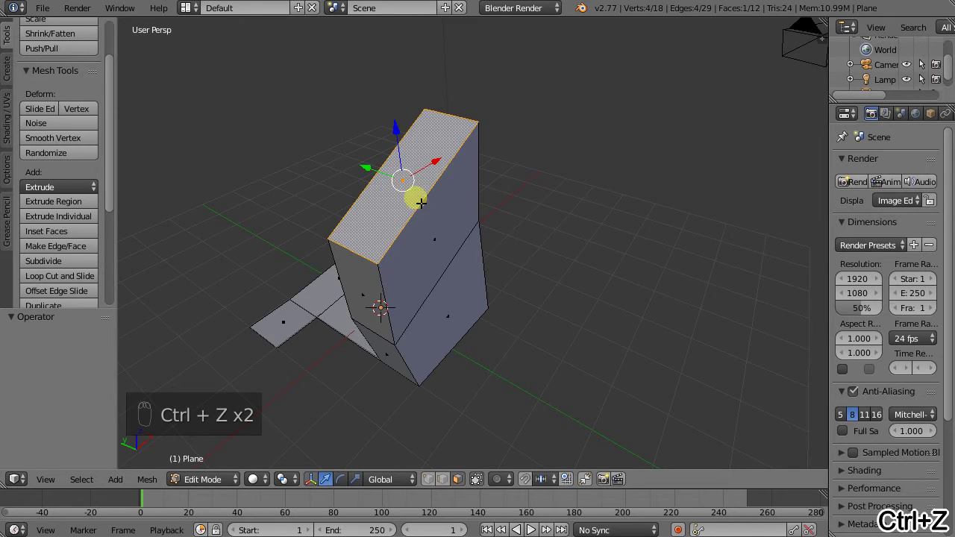
key(e)
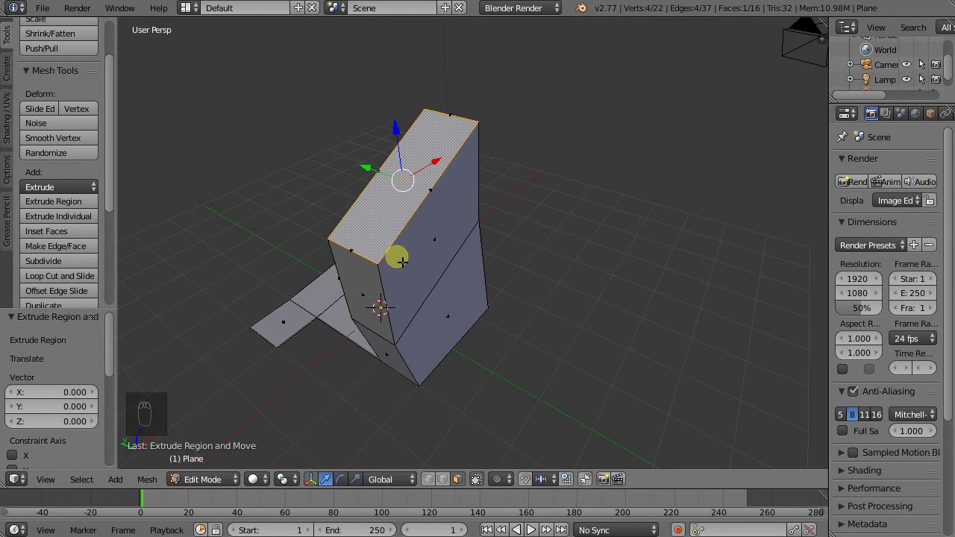
key(ctrl+z)
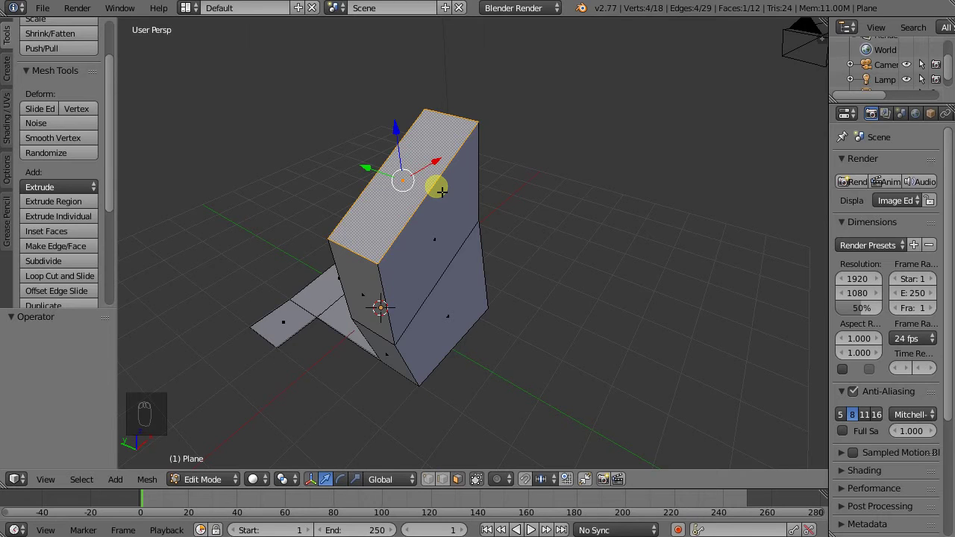
Extrude the top face, scale it about 1.45× into a flared cap and raise it along Z.
key(e)
key(s)
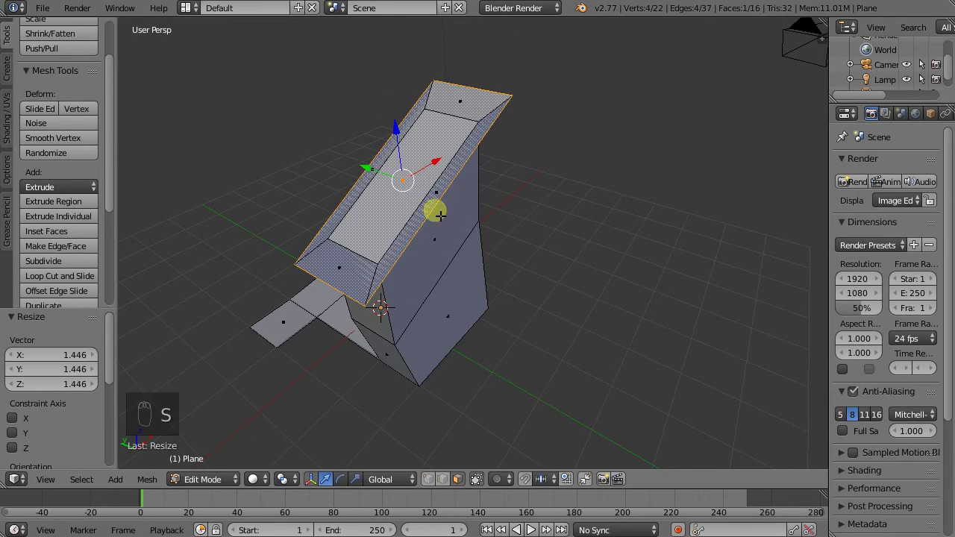
drag(449, 242, 442, 156)
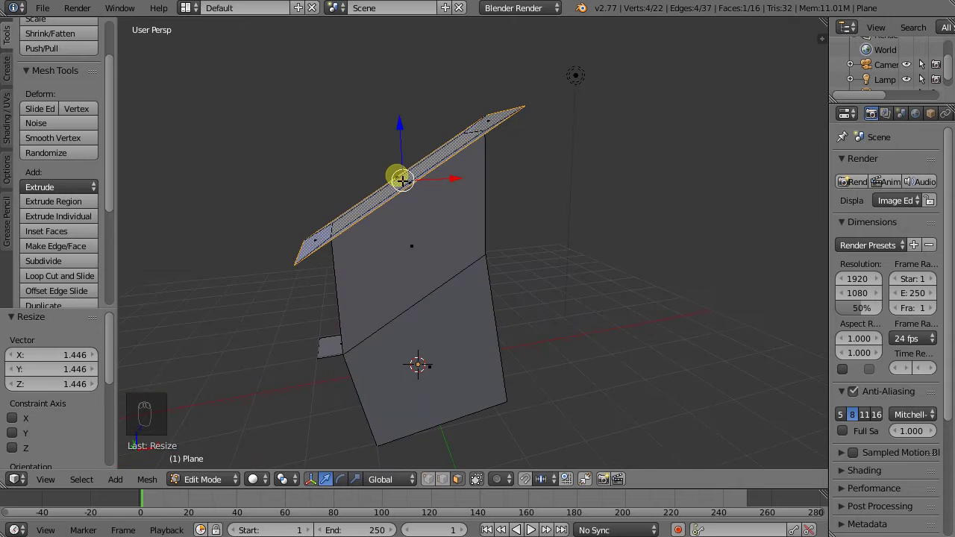
drag(352, 207, 403, 140)
drag(404, 140, 314, 228)
middle_click(468, 262)
drag(313, 227, 390, 256)
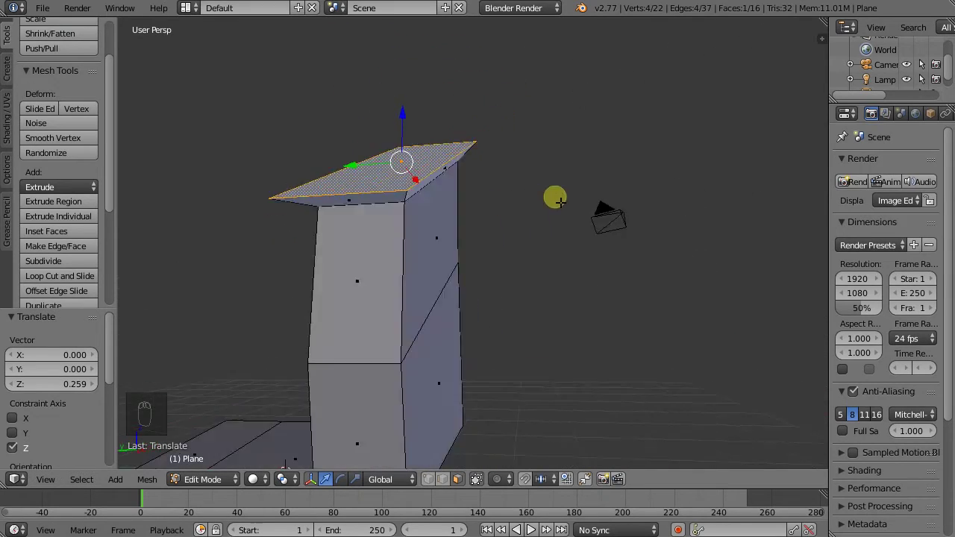
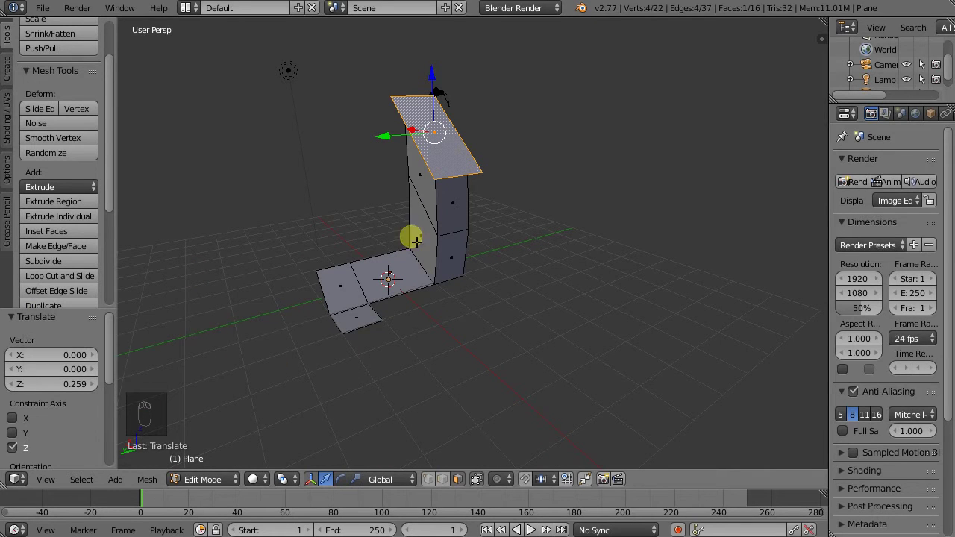
drag(433, 200, 427, 492)
drag(447, 485, 404, 154)
middle_click(404, 154)
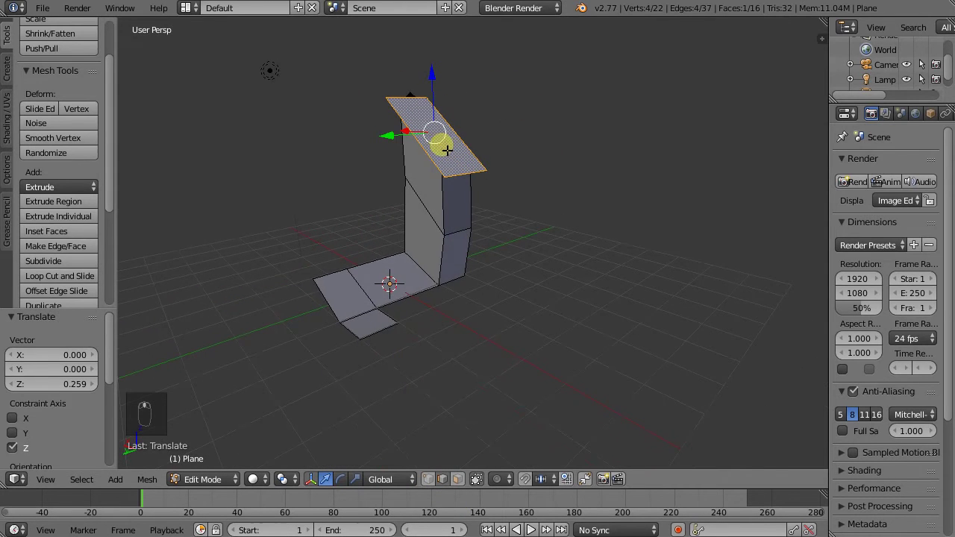
drag(421, 159, 290, 370)
click(290, 371)
drag(259, 397, 285, 367)
key(f)
drag(421, 336, 369, 314)
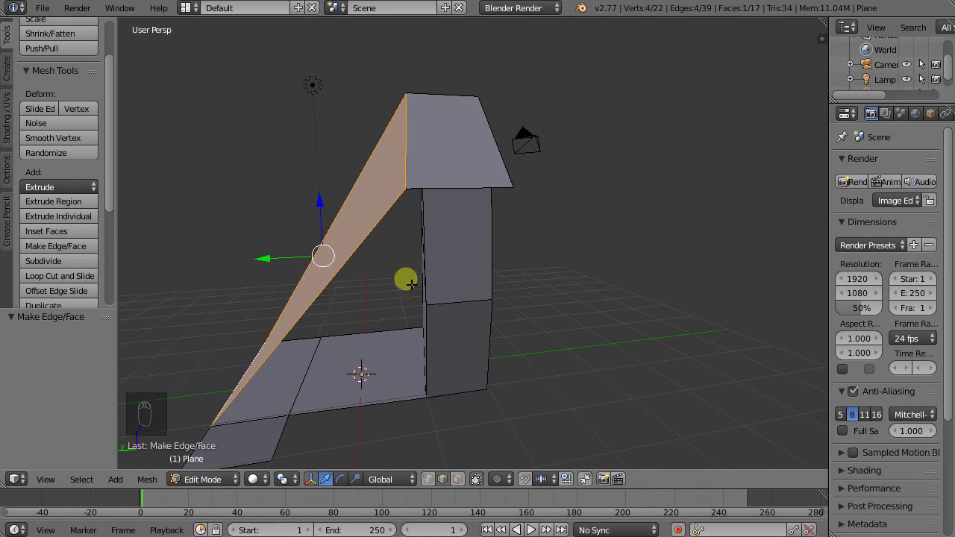
middle_click(438, 223)
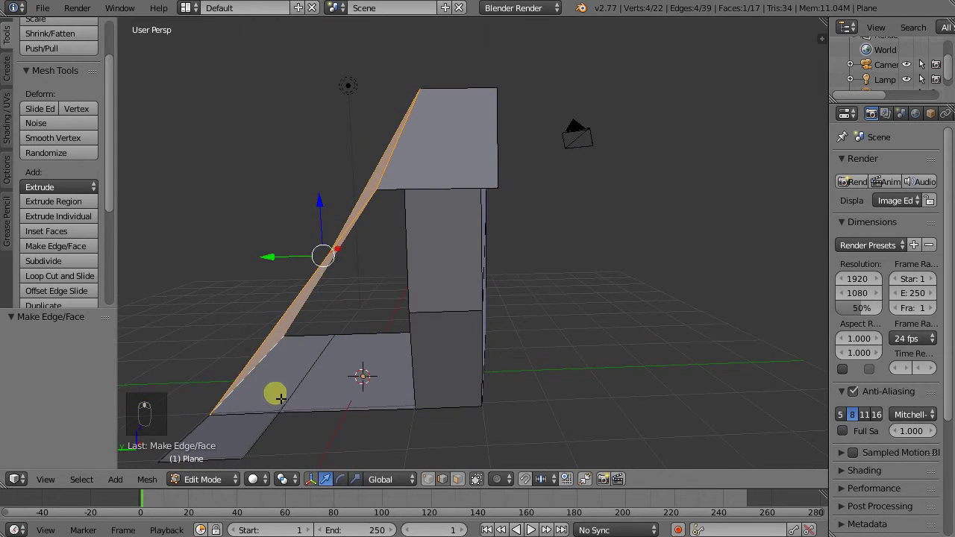
drag(265, 415, 406, 207)
key(f)
drag(355, 227, 476, 287)
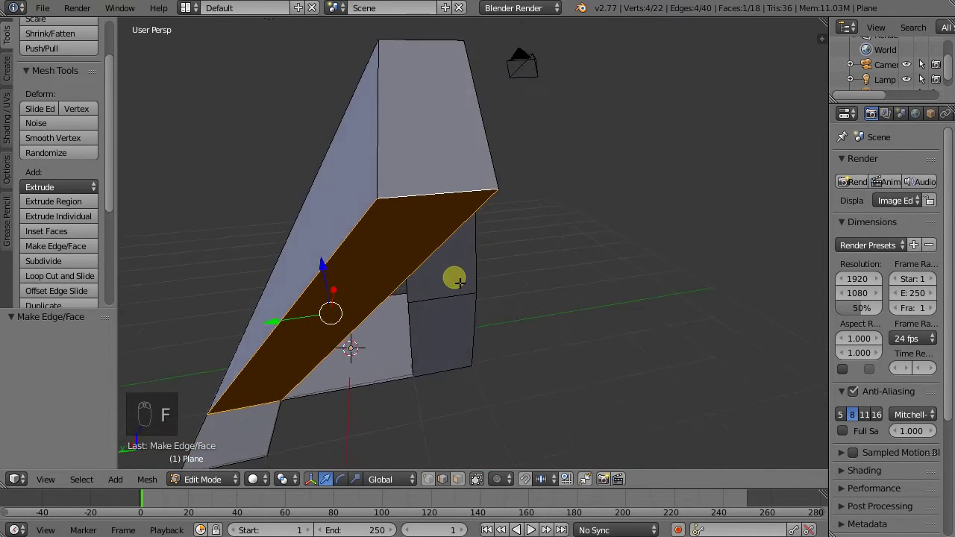
key(ctrl+z)
key(ctrl+z)
key(ctrl+z)
key(ctrl+z)
middle_click(334, 277)
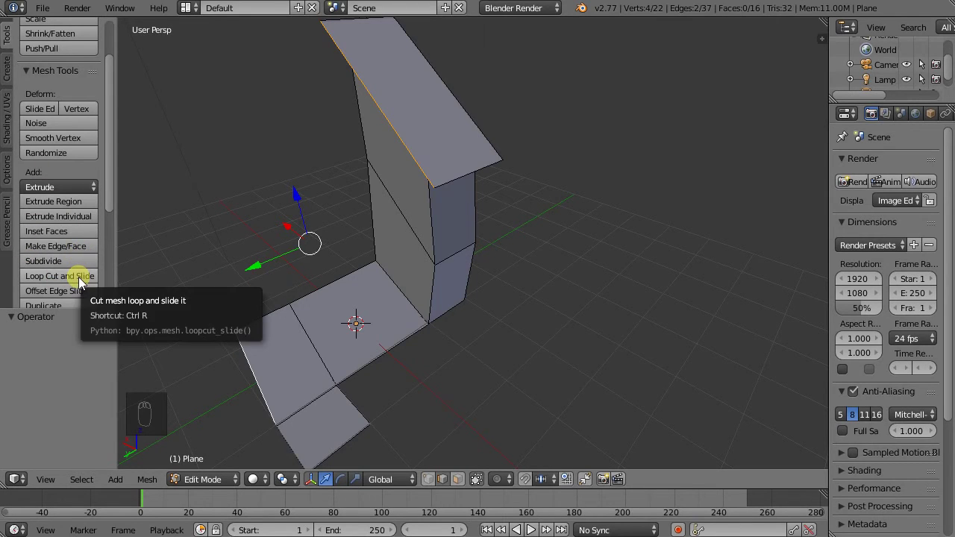
Loop Cut a lengthwise edge loop through the base, column and cap, and slide it into place.
drag(85, 281, 314, 345)
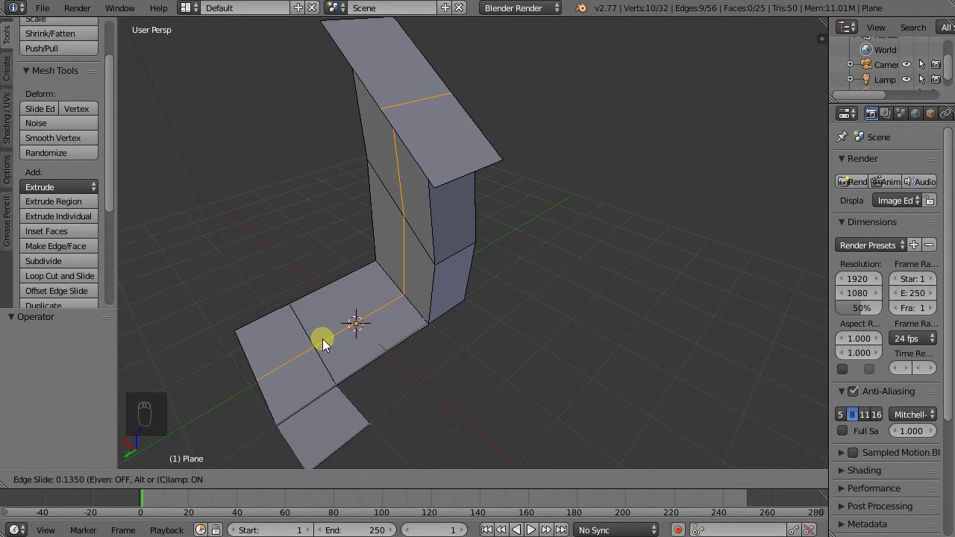
drag(356, 273, 364, 268)
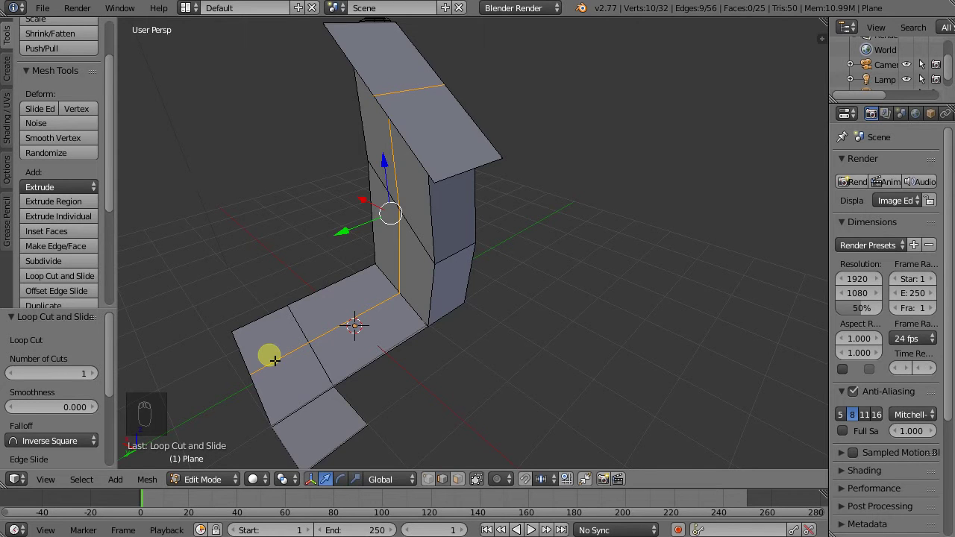
drag(334, 320, 364, 298)
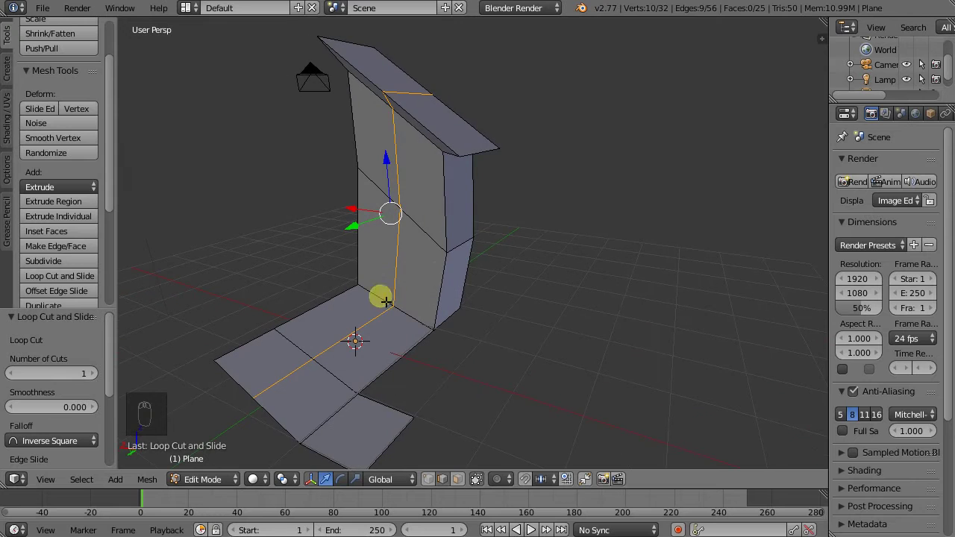
Delete the folded mesh in Object Mode and add a fresh plane at the origin for editing.
key(Tab)
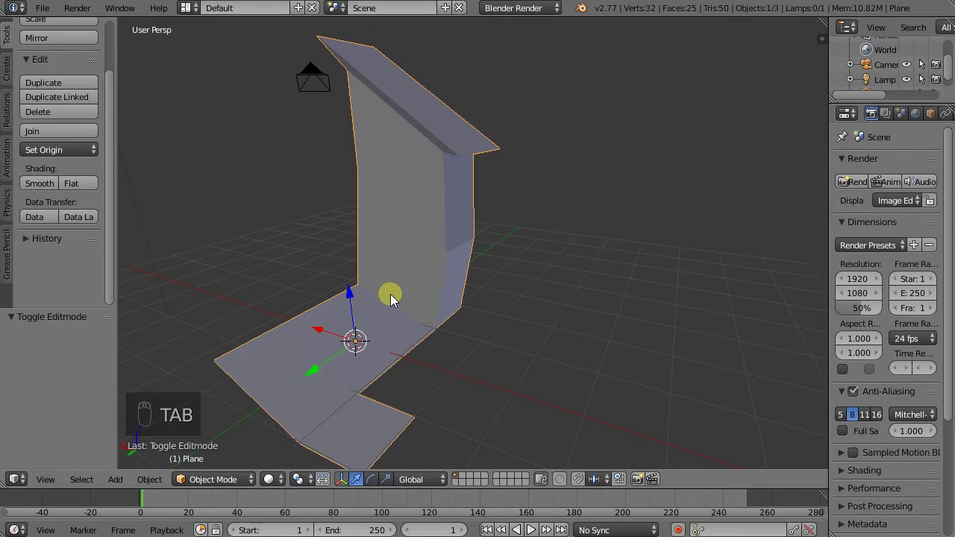
key(x)
key(shift+a)
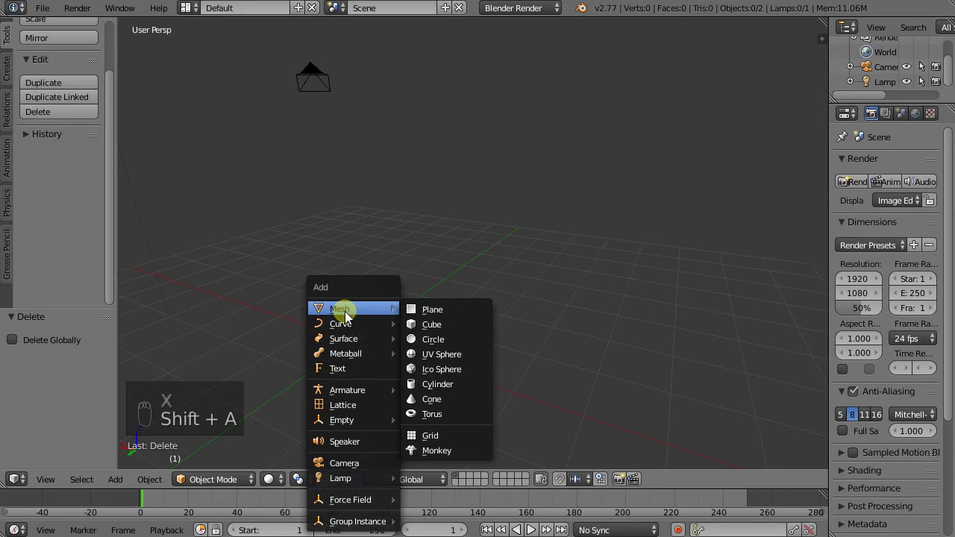
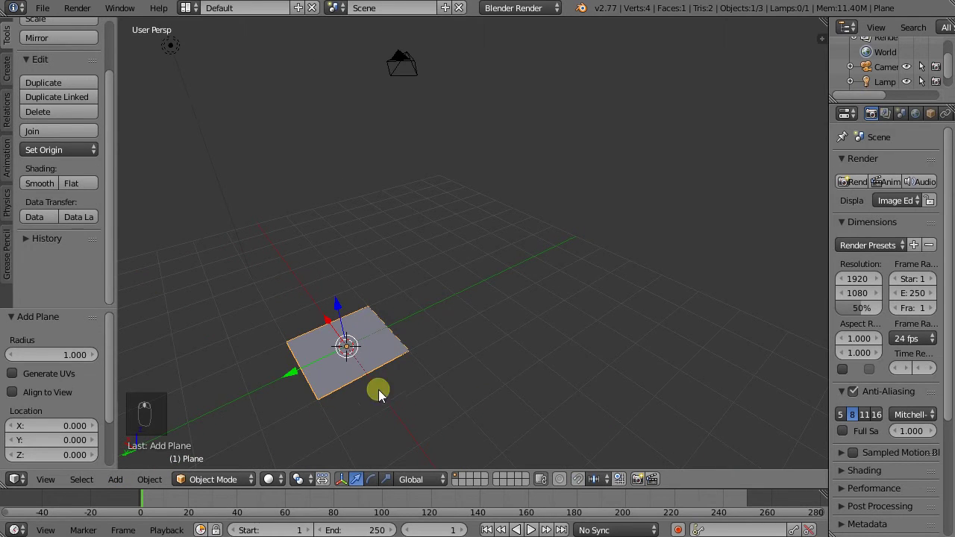
drag(243, 483, 361, 386)
drag(352, 388, 310, 297)
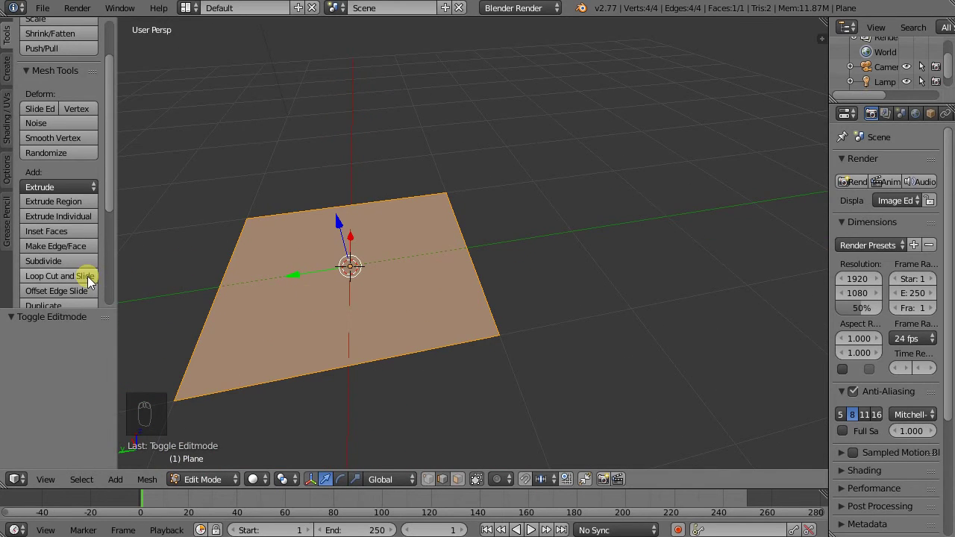
Cut the plane into six faces with two lengthwise loop cuts and one crosswise cut.
drag(94, 285, 392, 277)
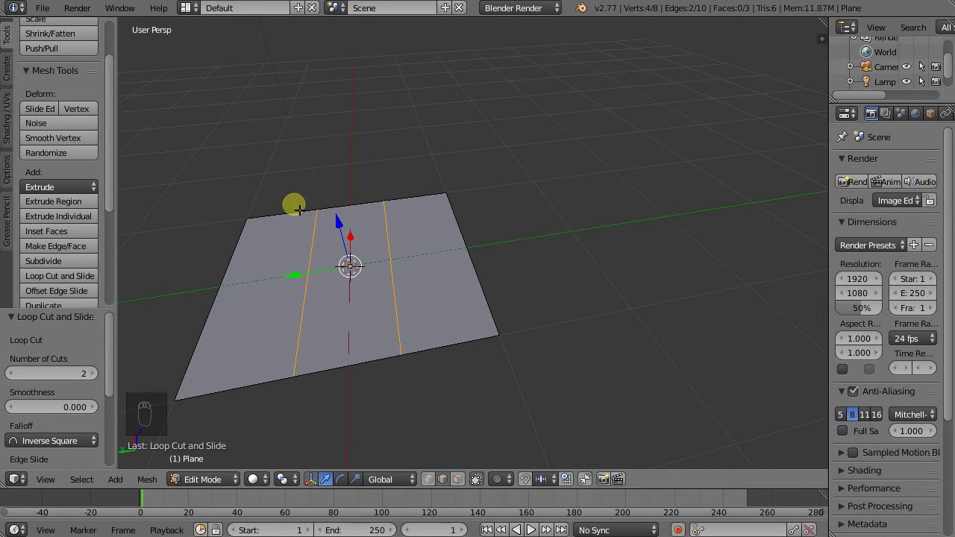
drag(344, 307, 348, 277)
key(ctrl+r)
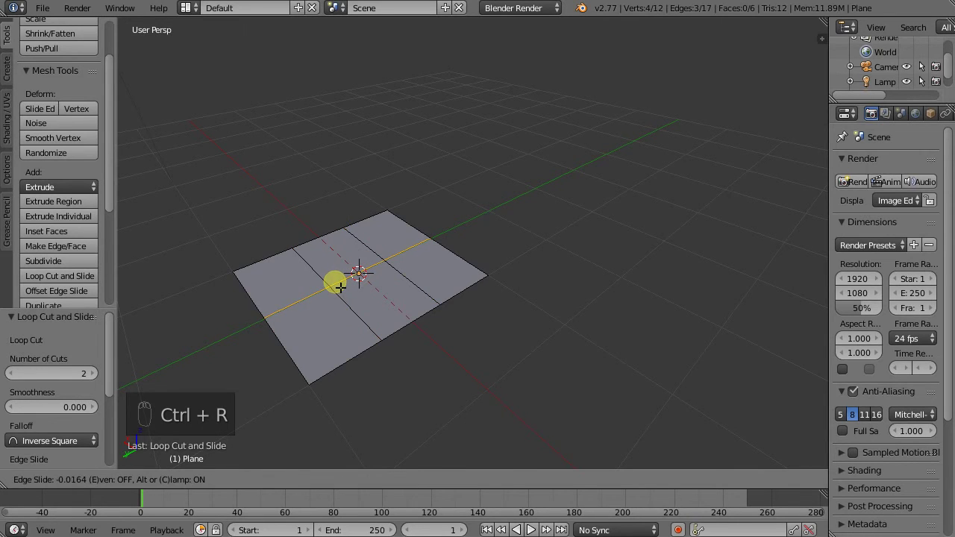
Raise the plane's middle edges into a folded ridge.
drag(386, 269, 451, 231)
drag(451, 231, 355, 238)
drag(355, 238, 346, 191)
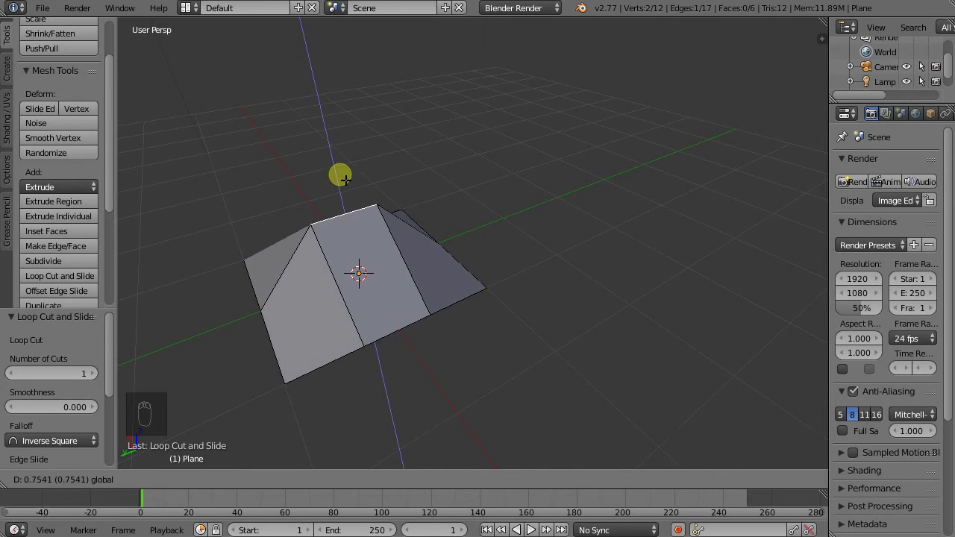
drag(376, 278, 332, 329)
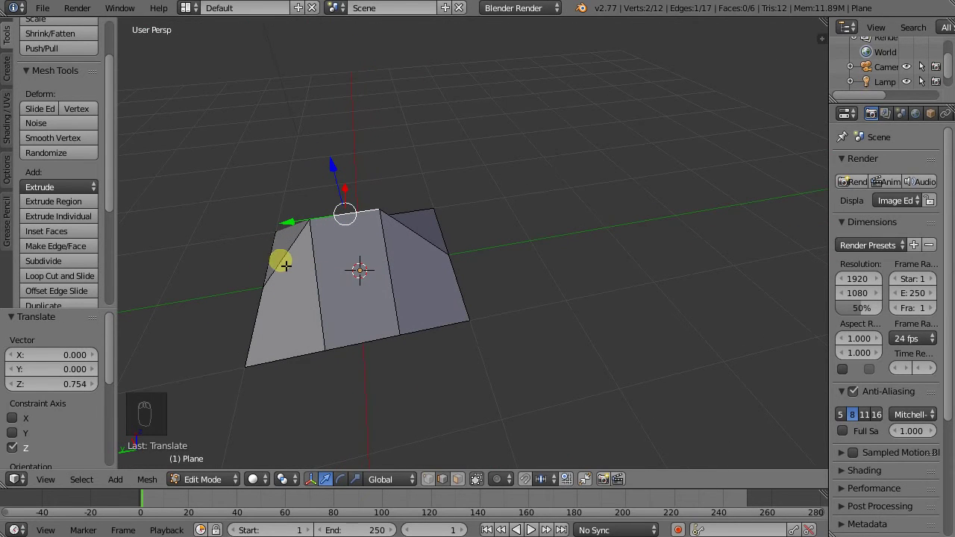
drag(277, 258, 272, 285)
drag(243, 289, 244, 305)
Extrude the plane's end edge outward one unit into new strip panels.
key(e)
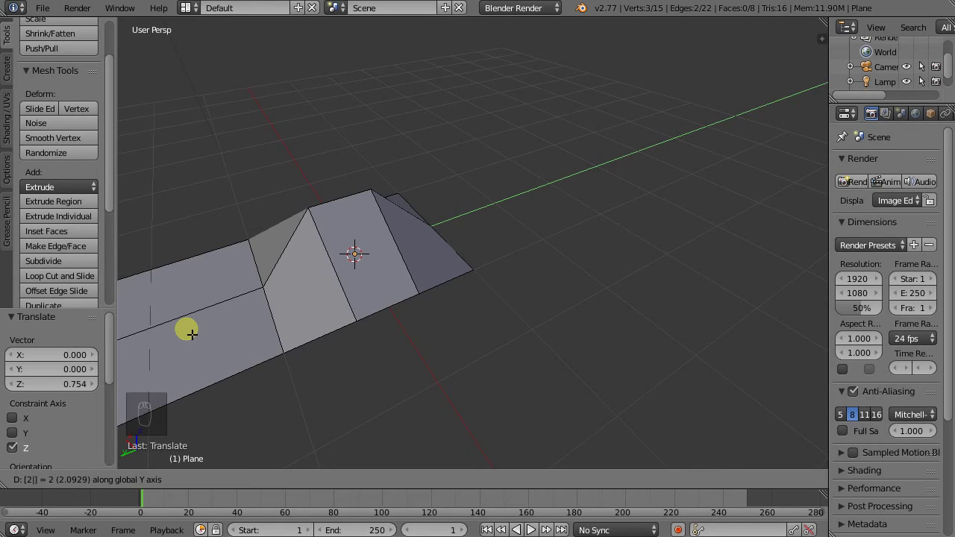
click(192, 335)
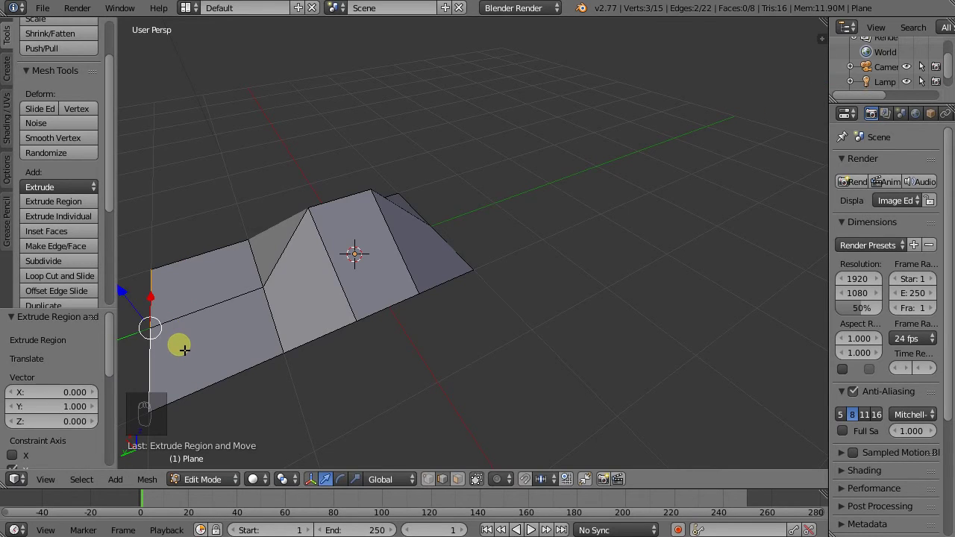
drag(506, 225, 465, 254)
drag(464, 254, 521, 297)
key(e)
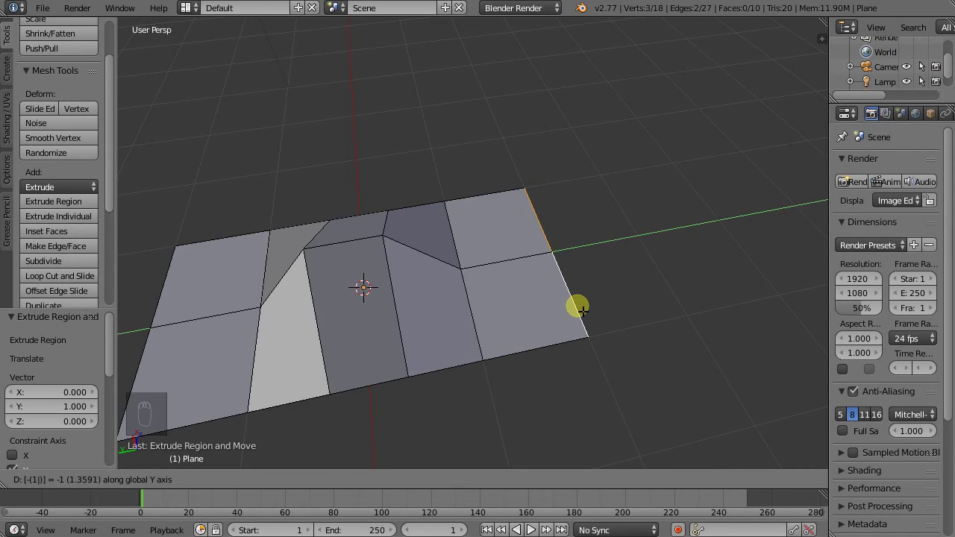
drag(520, 287, 345, 443)
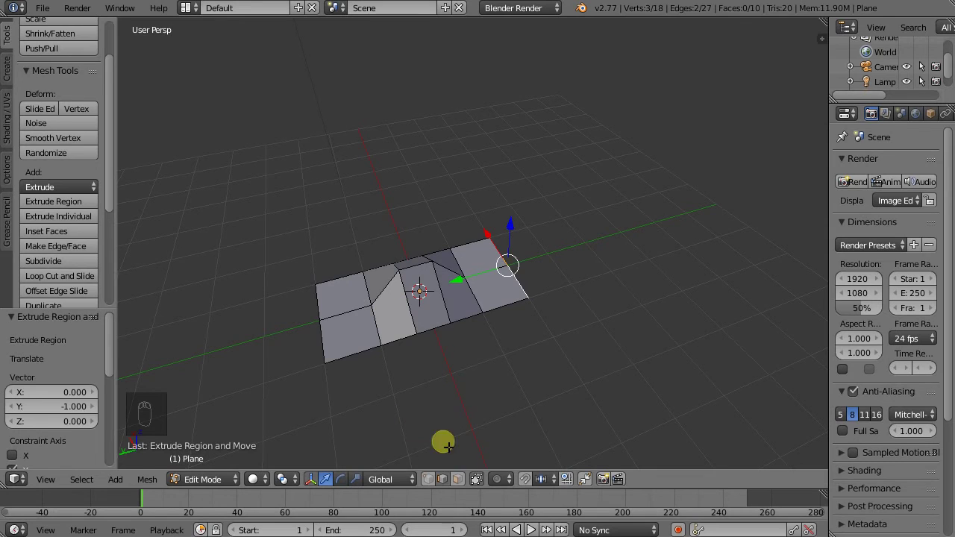
Raise the outer vertices into tall peaks along Z and spread them apart along Y.
drag(433, 492, 461, 445)
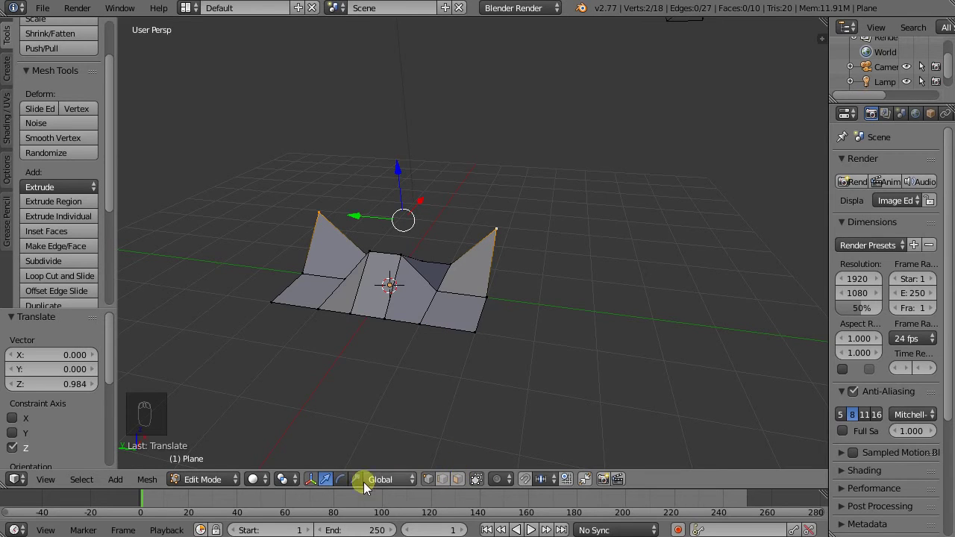
drag(358, 483, 343, 291)
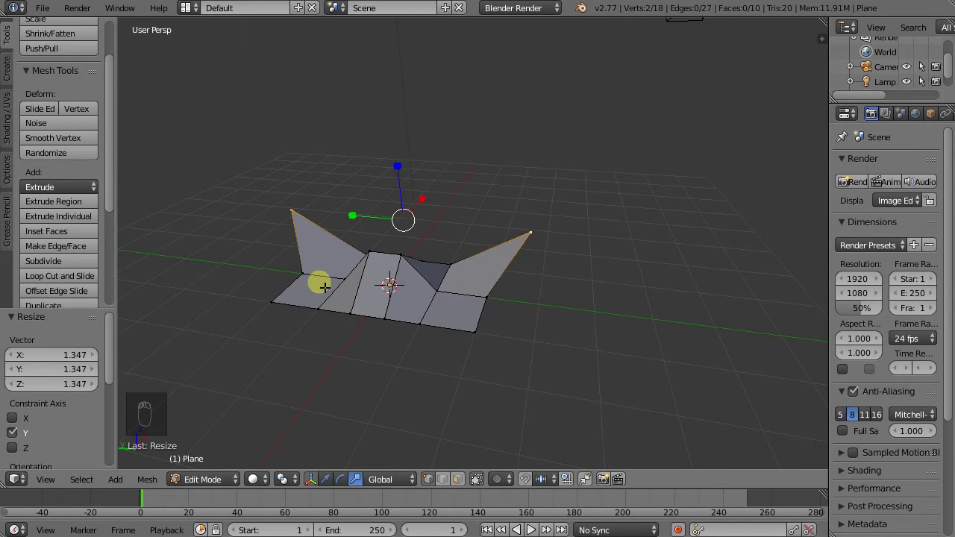
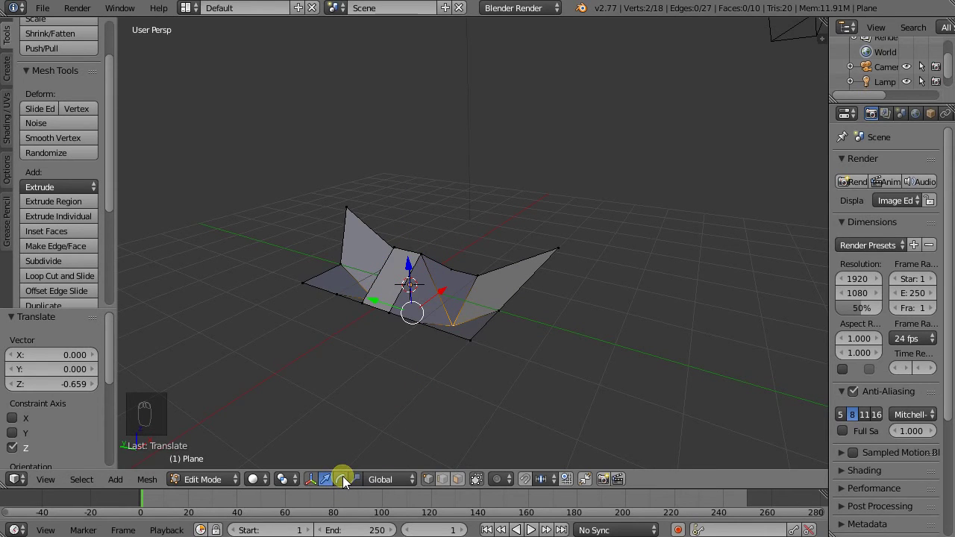
drag(362, 485, 423, 277)
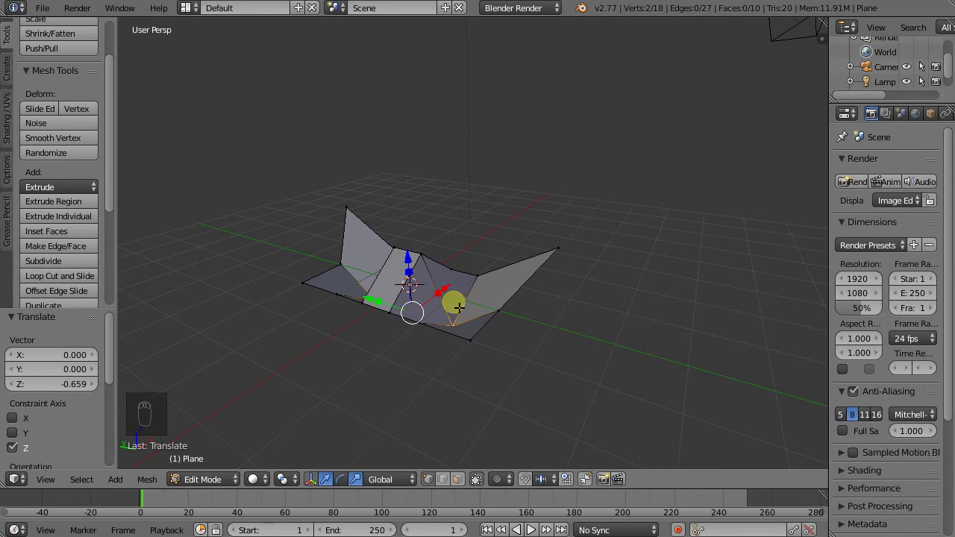
Lift the inner ridge vertices along Z and narrow them along Y to about 0.55 scale.
drag(373, 305, 314, 302)
drag(470, 234, 506, 141)
middle_click(506, 141)
drag(426, 103, 448, 111)
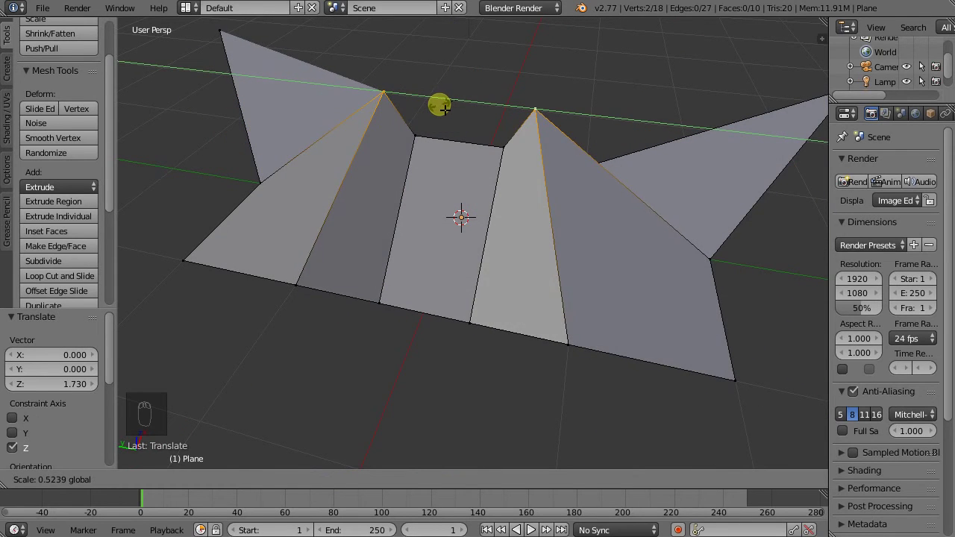
middle_click(468, 176)
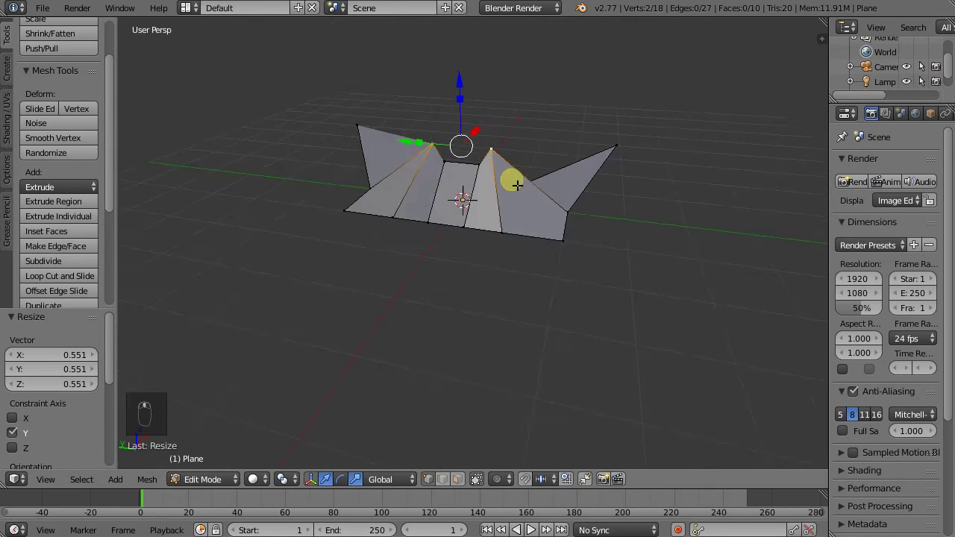
Add an edge loop across the strips and move a vertex on it along one axis to reshape the fold.
drag(469, 217, 453, 209)
key(ctrl+r)
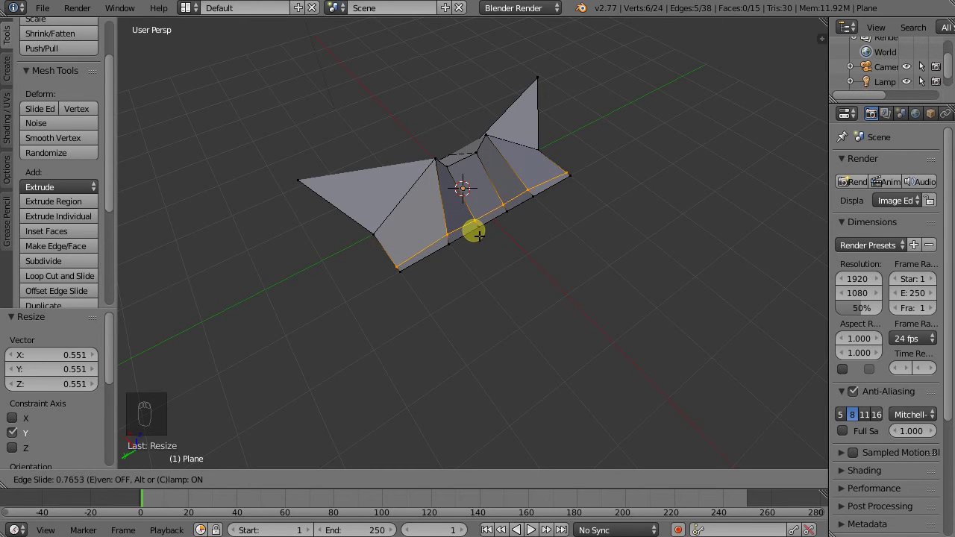
drag(511, 233, 181, 366)
drag(437, 217, 338, 218)
drag(338, 266, 335, 215)
middle_click(329, 214)
Pull an end vertex outward along X by about 0.67 into a pointed tip.
drag(329, 214, 415, 229)
drag(401, 228, 458, 275)
drag(508, 261, 519, 269)
drag(500, 297, 556, 230)
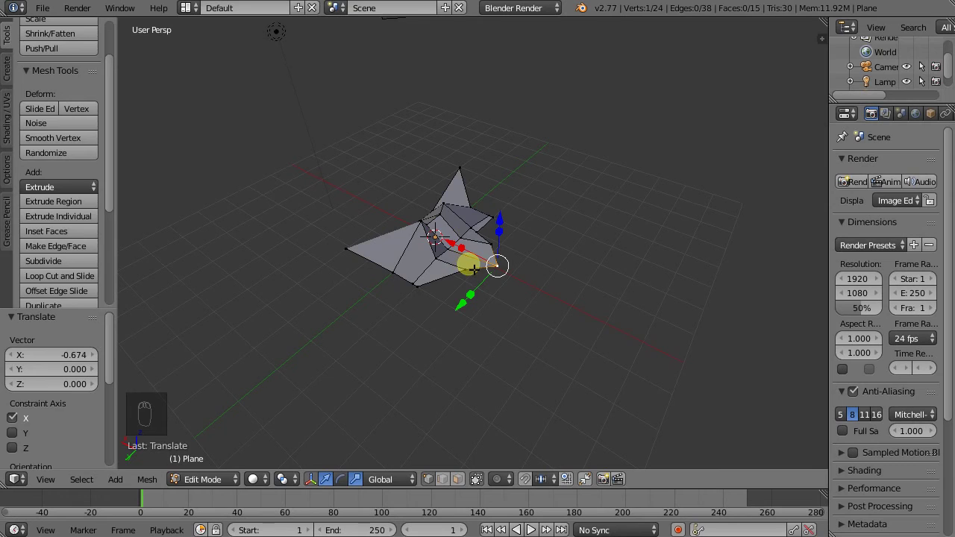
Move the folded mesh aside along X in Object Mode and add a new plane at the origin.
key(Tab)
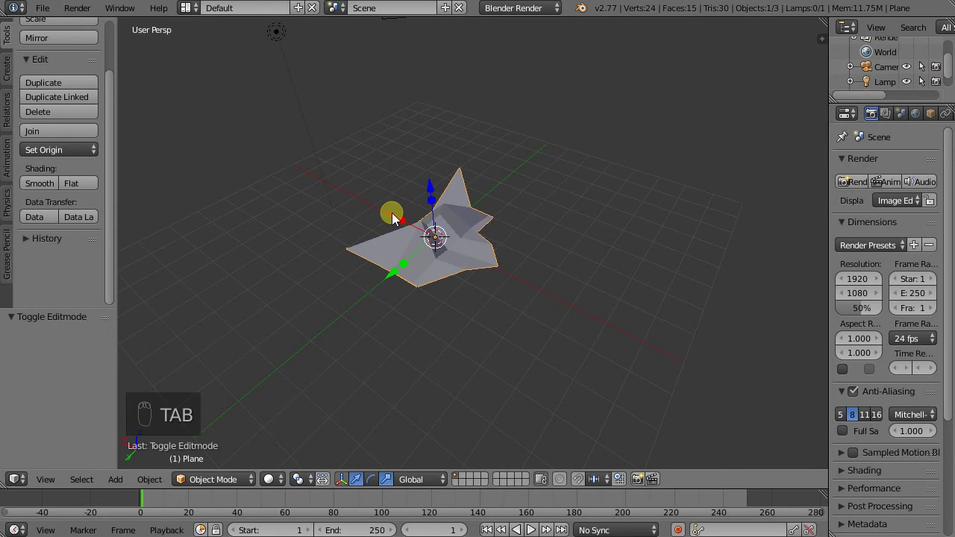
drag(396, 217, 450, 249)
click(441, 255)
key(shift+a)
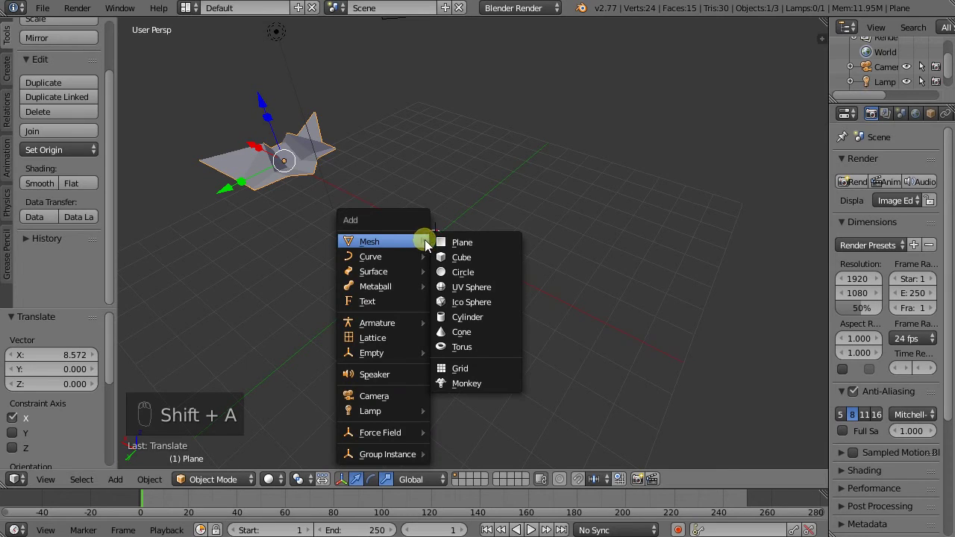
drag(444, 261, 394, 203)
drag(394, 202, 445, 207)
Subdivide the new plane in Edit Mode into a grid of faces.
key(Tab)
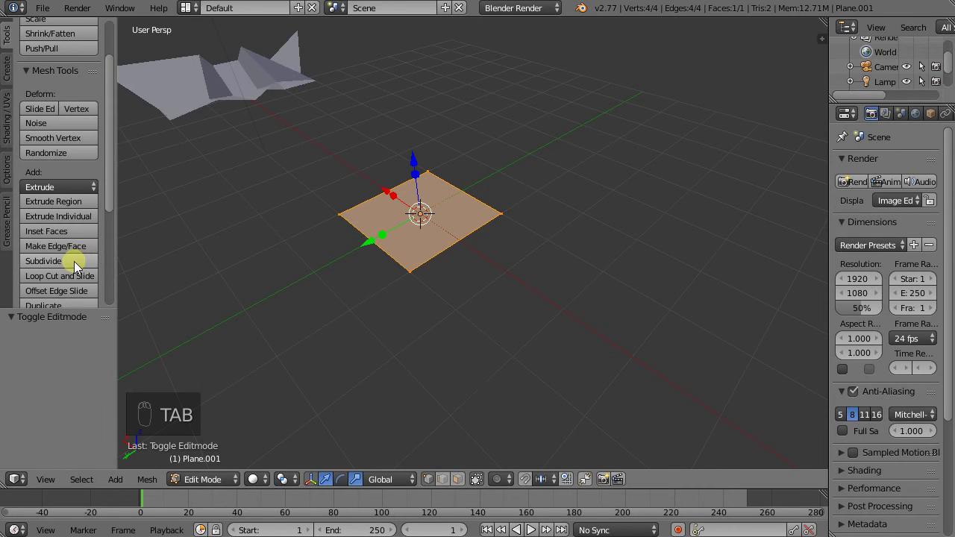
drag(80, 268, 414, 219)
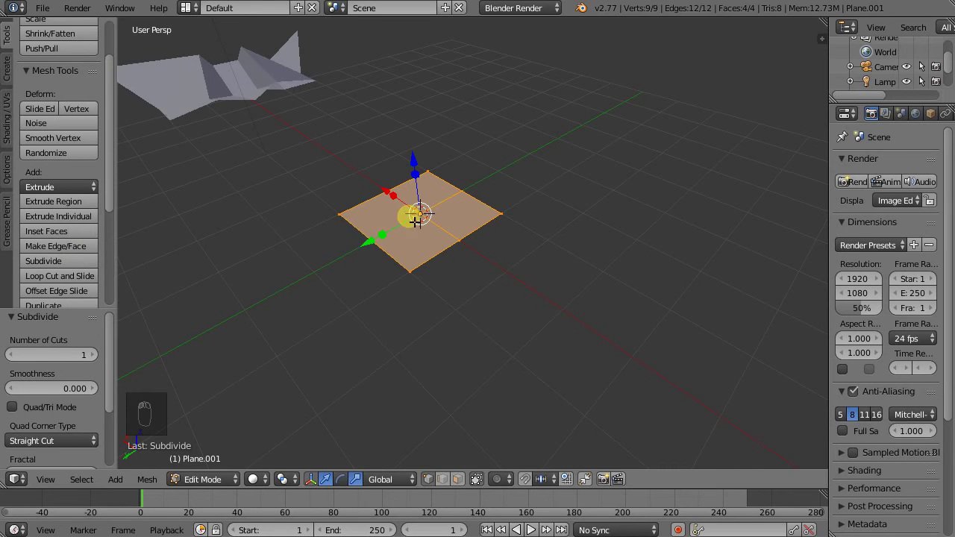
drag(443, 234, 459, 228)
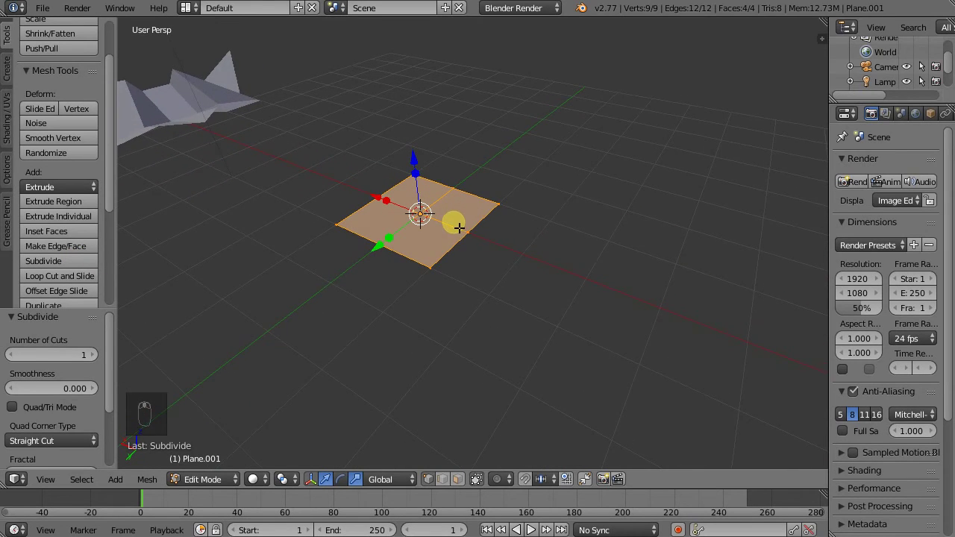
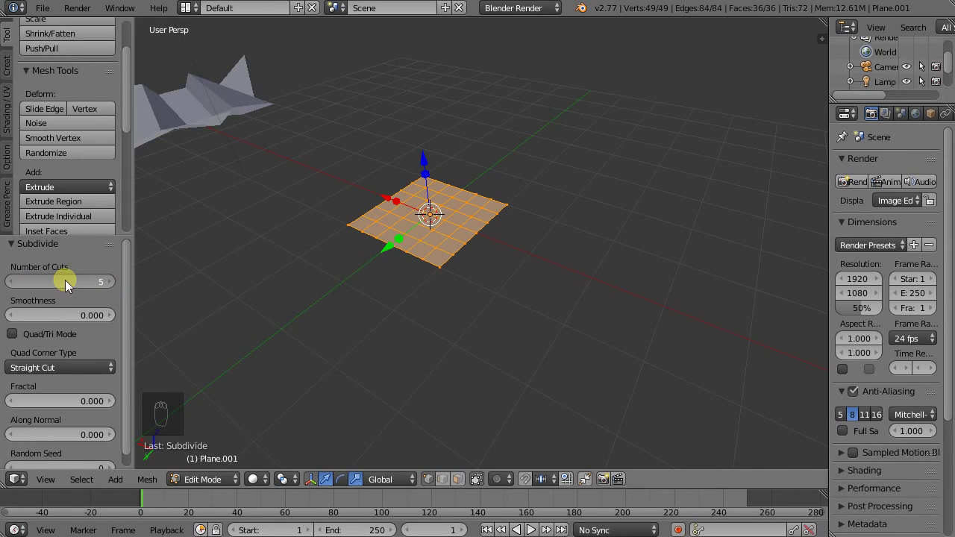
Trial-move two corner vertices and a face of the grid up and down along Z.
drag(356, 282, 347, 212)
drag(347, 212, 378, 141)
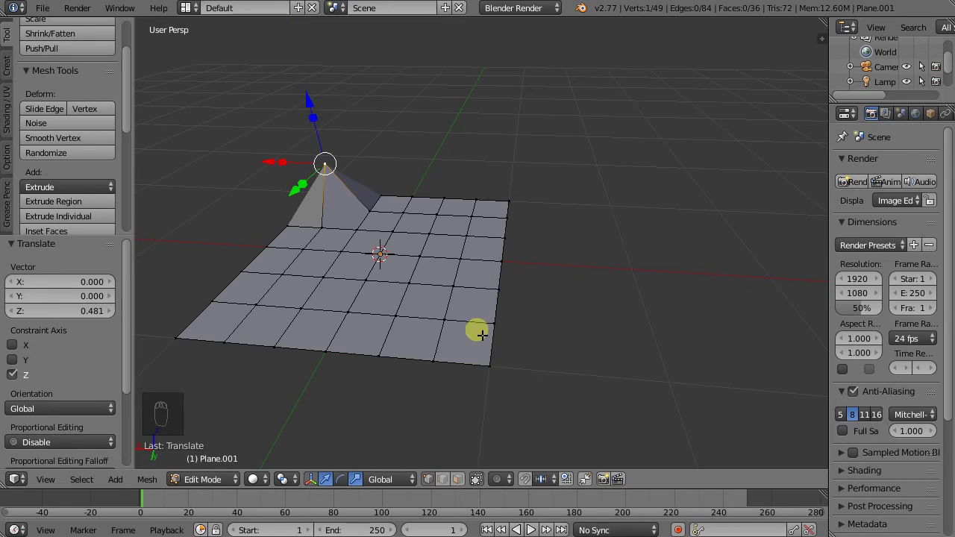
drag(492, 376, 364, 297)
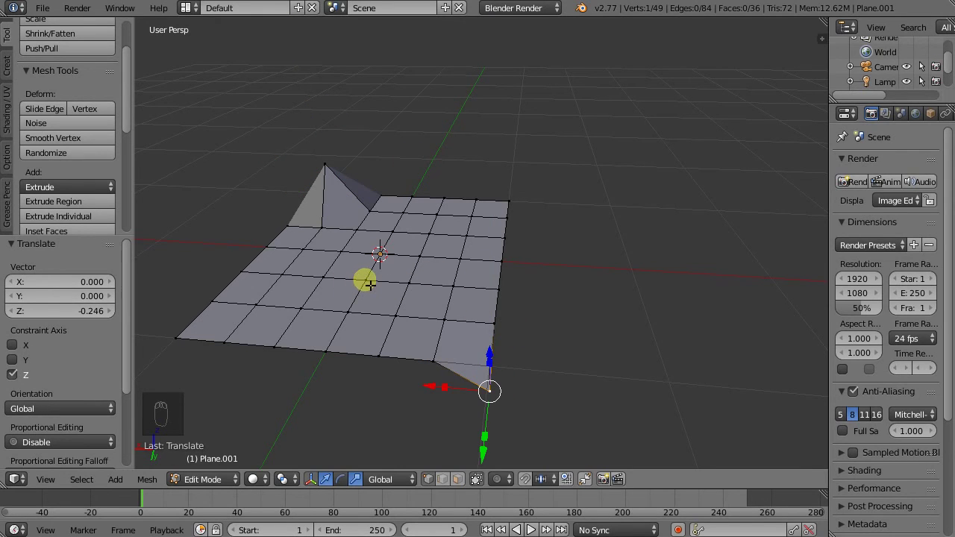
drag(468, 483, 348, 263)
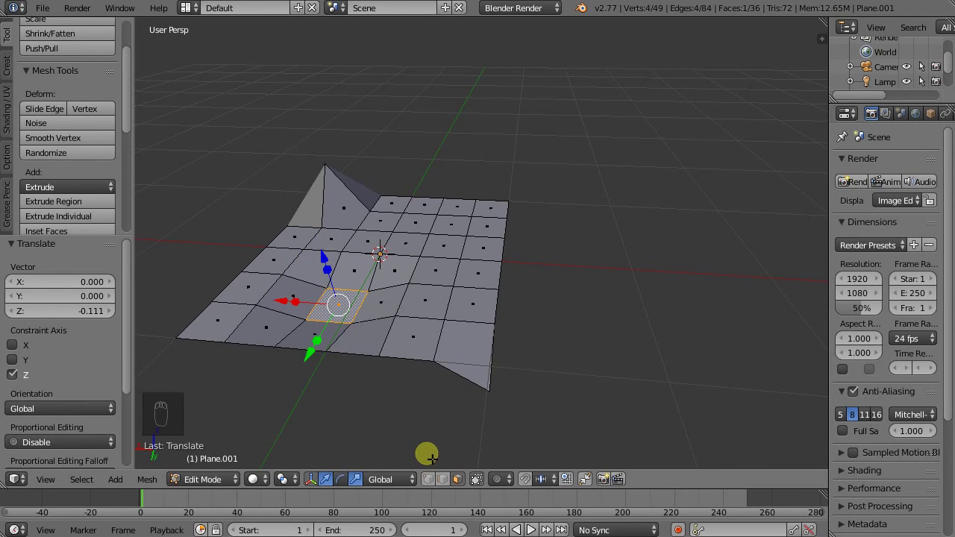
Undo the trial edits so the grid is a flat 6-by-6 sheet again.
key(ctrl+z)
key(ctrl+z)
key(ctrl+z)
key(ctrl+z)
key(ctrl+z)
key(ctrl+z)
key(ctrl+z)
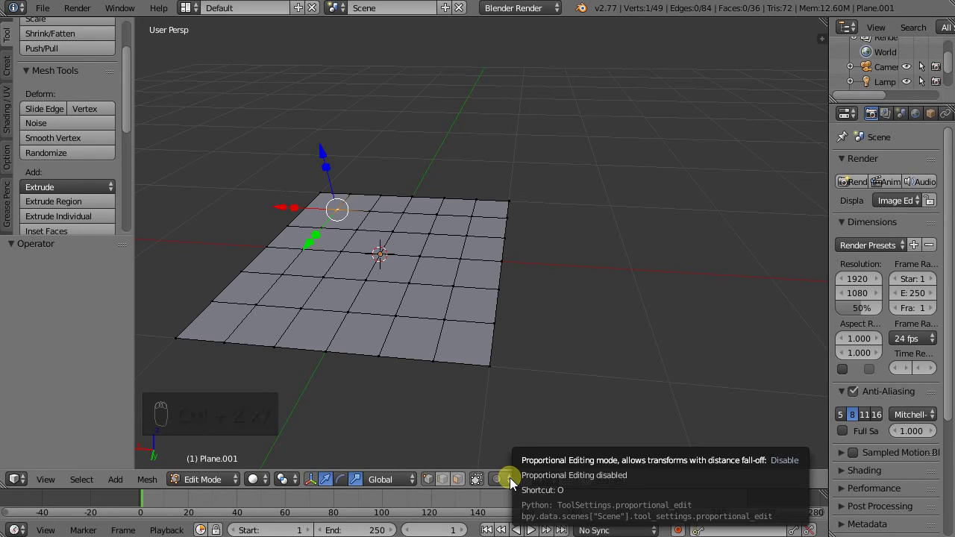
Enable proportional editing and lift a grid vertex about 1.08 along Z into a smooth hill.
drag(516, 483, 529, 451)
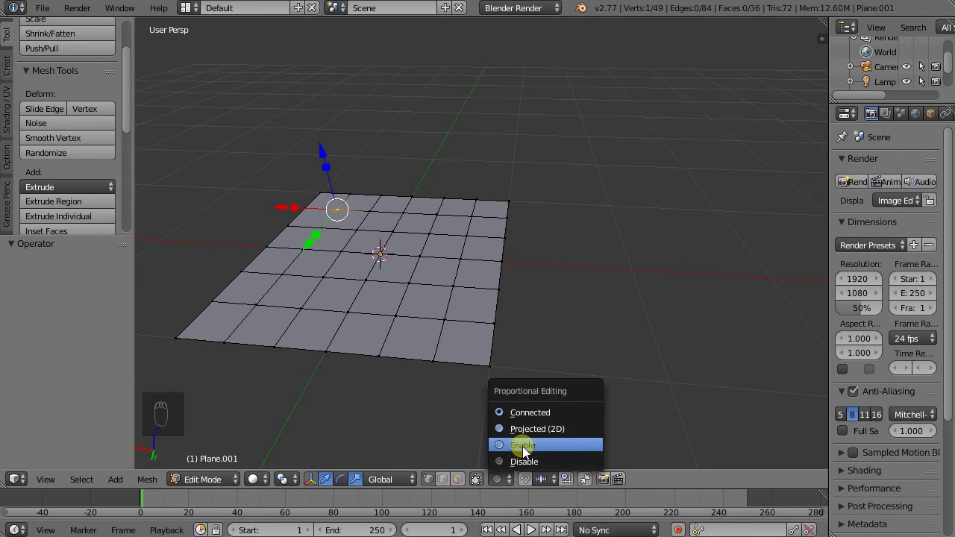
drag(425, 261, 415, 144)
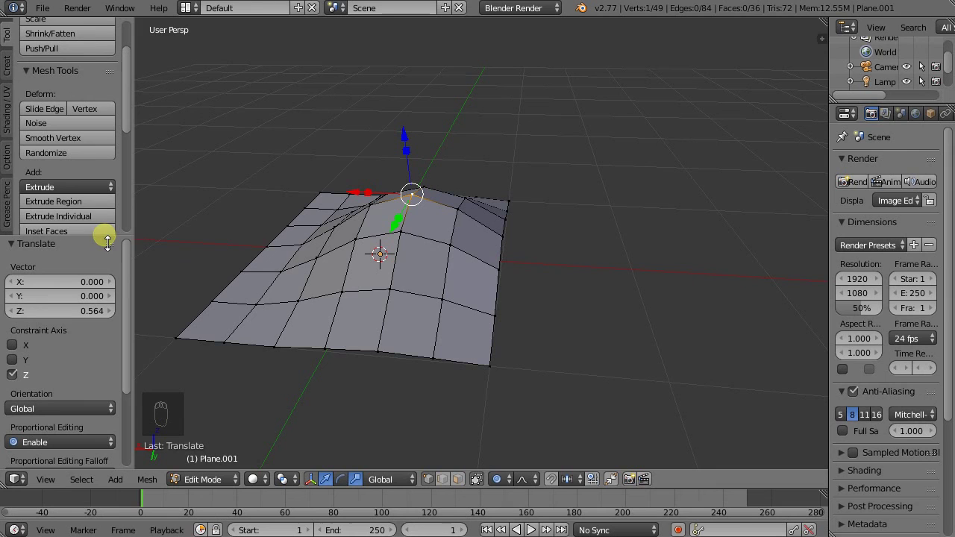
drag(95, 312, 384, 254)
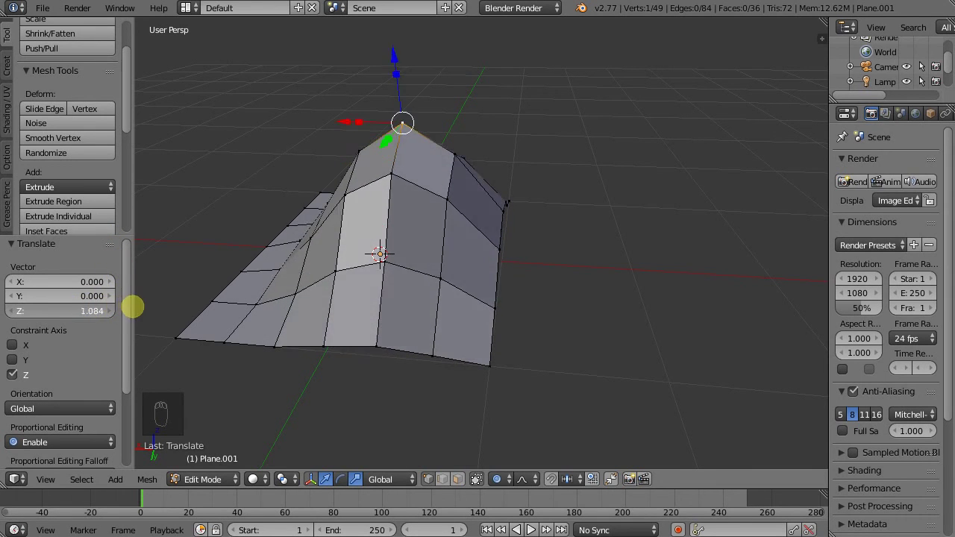
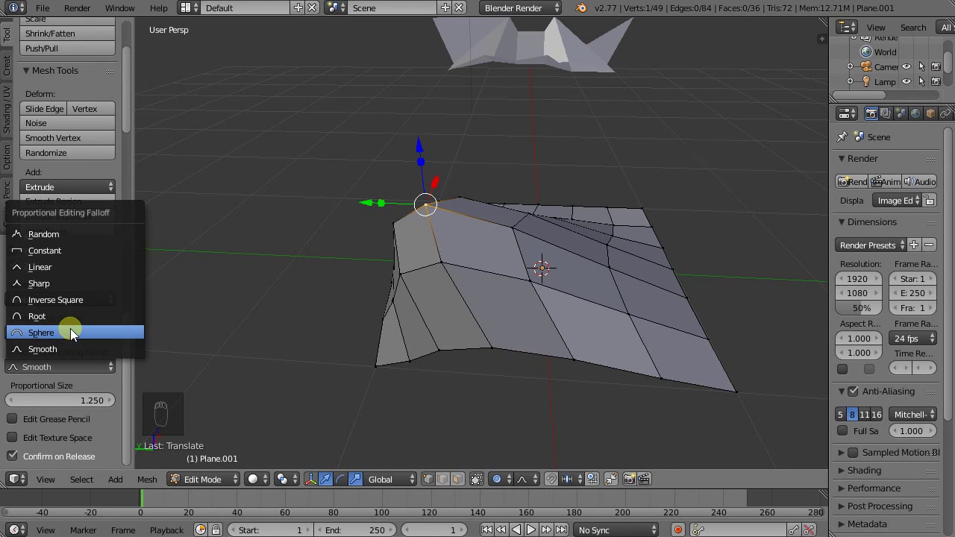
Try Linear falloff, return to Smooth, re-lift the hill vertex and leave Edit Mode.
drag(104, 371, 82, 274)
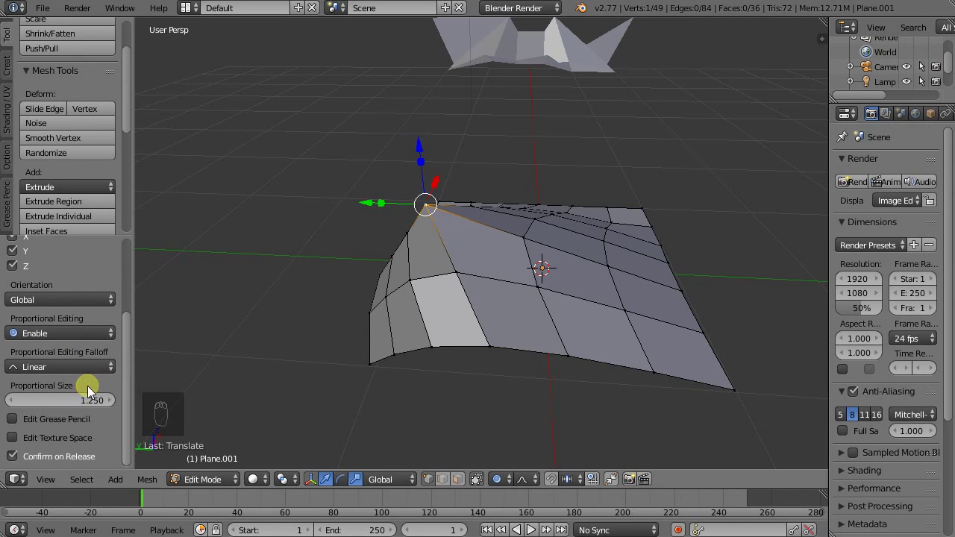
drag(418, 315, 595, 350)
drag(281, 208, 493, 153)
drag(459, 152, 428, 188)
drag(428, 189, 584, 230)
key(Tab)
middle_click(596, 241)
Orbit the view to see the folded mesh and hill-shaped grid together.
middle_click(489, 223)
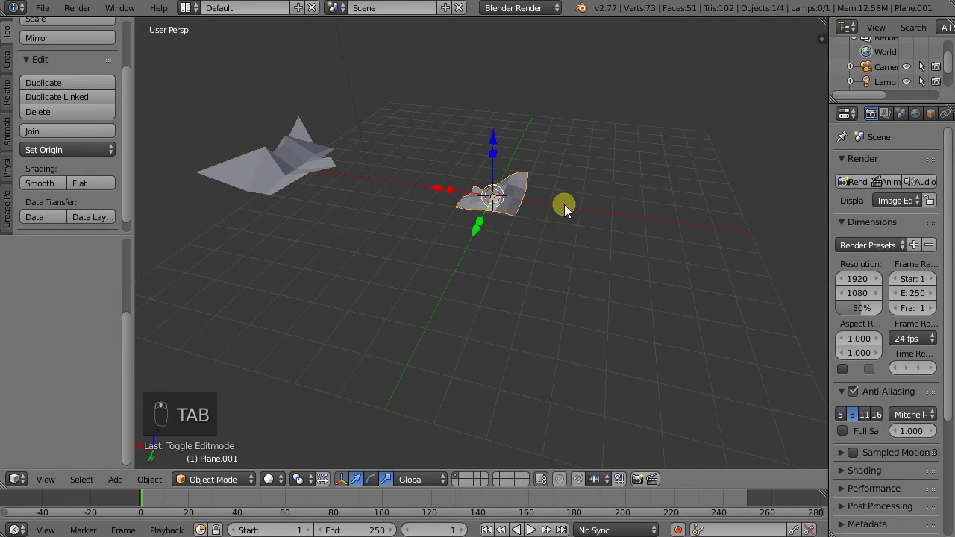
drag(543, 202, 529, 265)
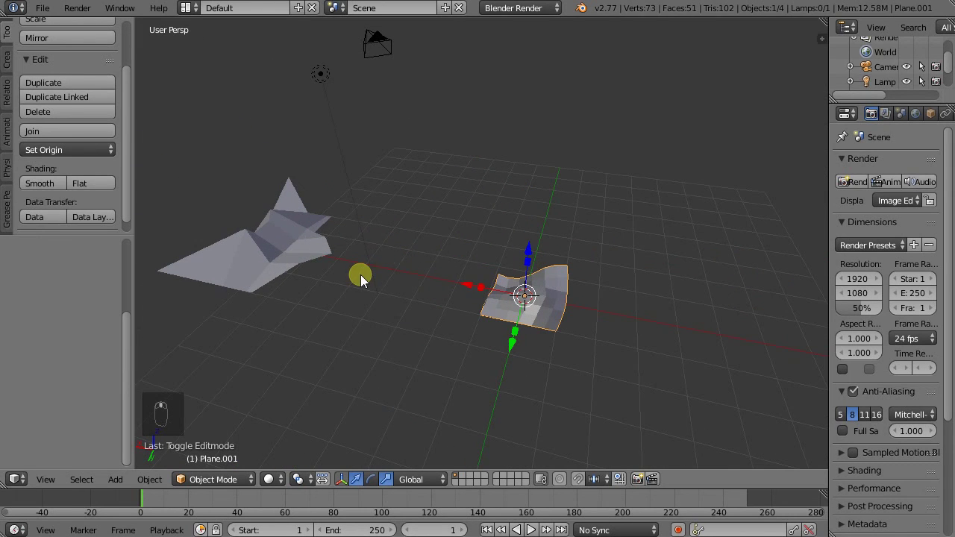